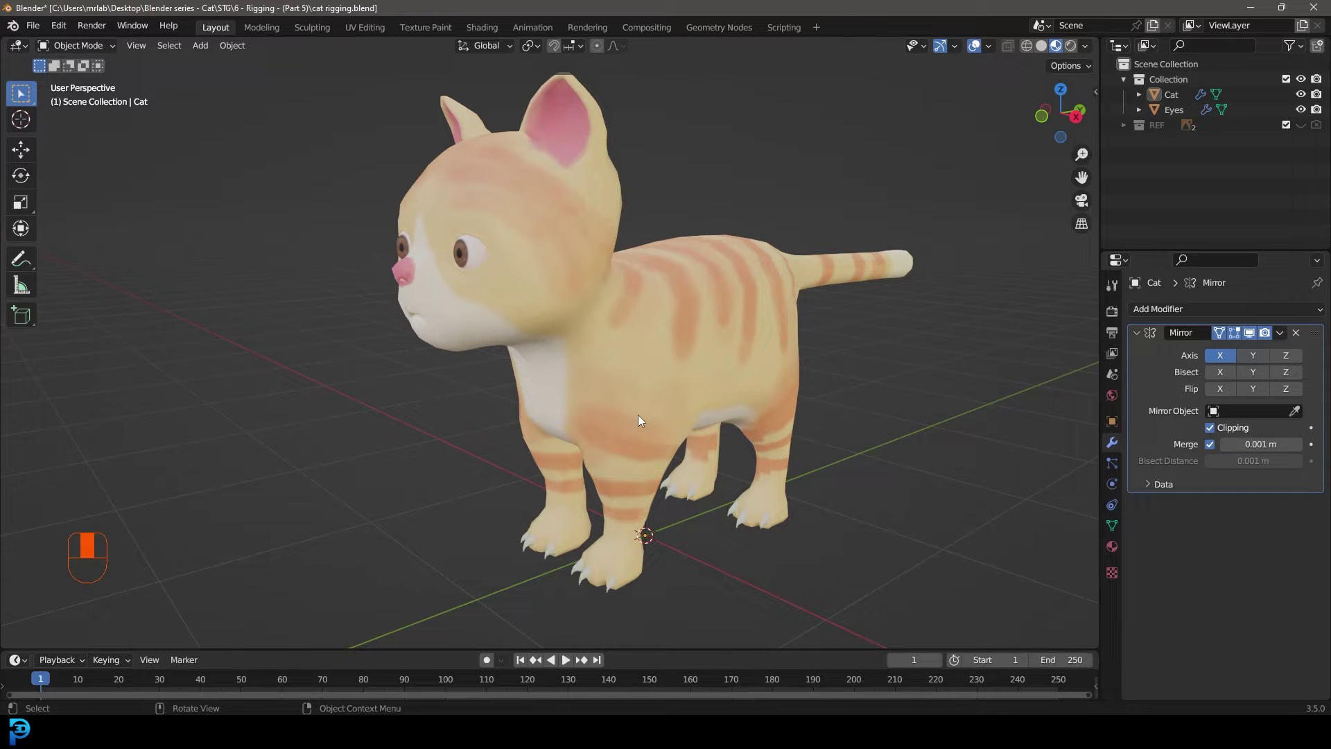
# Step: Show the cat in Solid shading and add an Armature with a single bone at the origin
pyautogui.press('z')
pyautogui.moveTo(884, 388); pyautogui.dragTo(719, 466)
pyautogui.press('shift+a')
pyautogui.press('z')
pyautogui.moveTo(719, 466); pyautogui.dragTo(396, 303)
pyautogui.moveTo(396, 303); pyautogui.dragTo(928, 255)
# Step: Scale up the cat and its eyes and apply the scale
pyautogui.press('s')
pyautogui.moveTo(928, 255); pyautogui.dragTo(752, 377)
pyautogui.press('ctrl+a')
pyautogui.press('z')
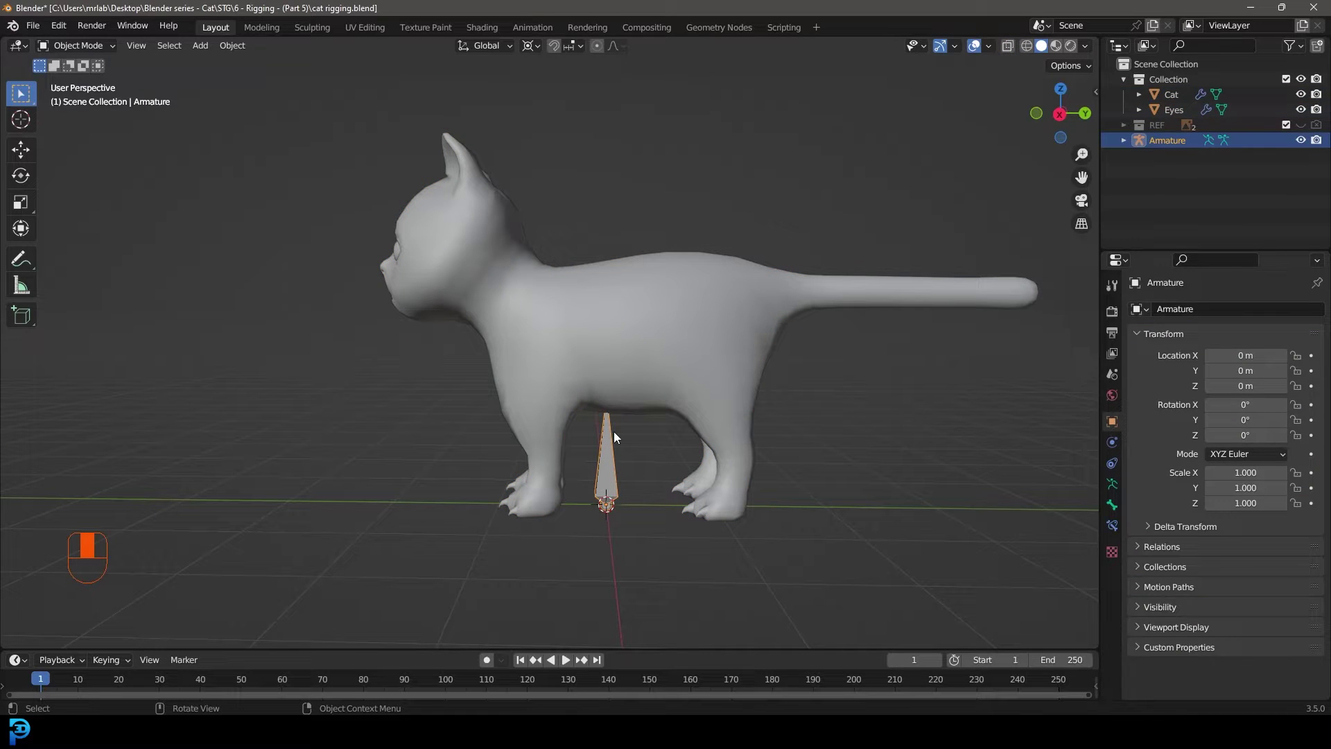
# Step: View the cat from the side and move the armature into a new RIG collection
pyautogui.press('KP_3')
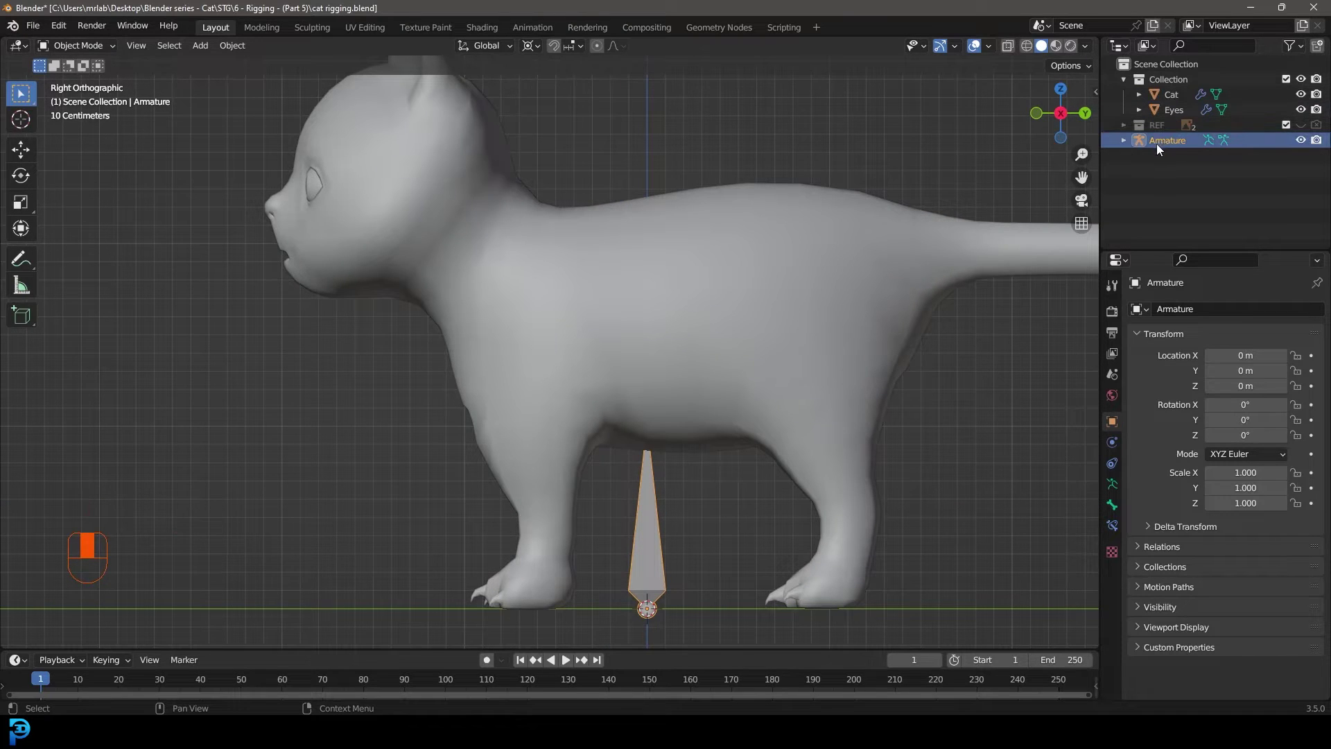
pyautogui.press('g')
pyautogui.press('m')
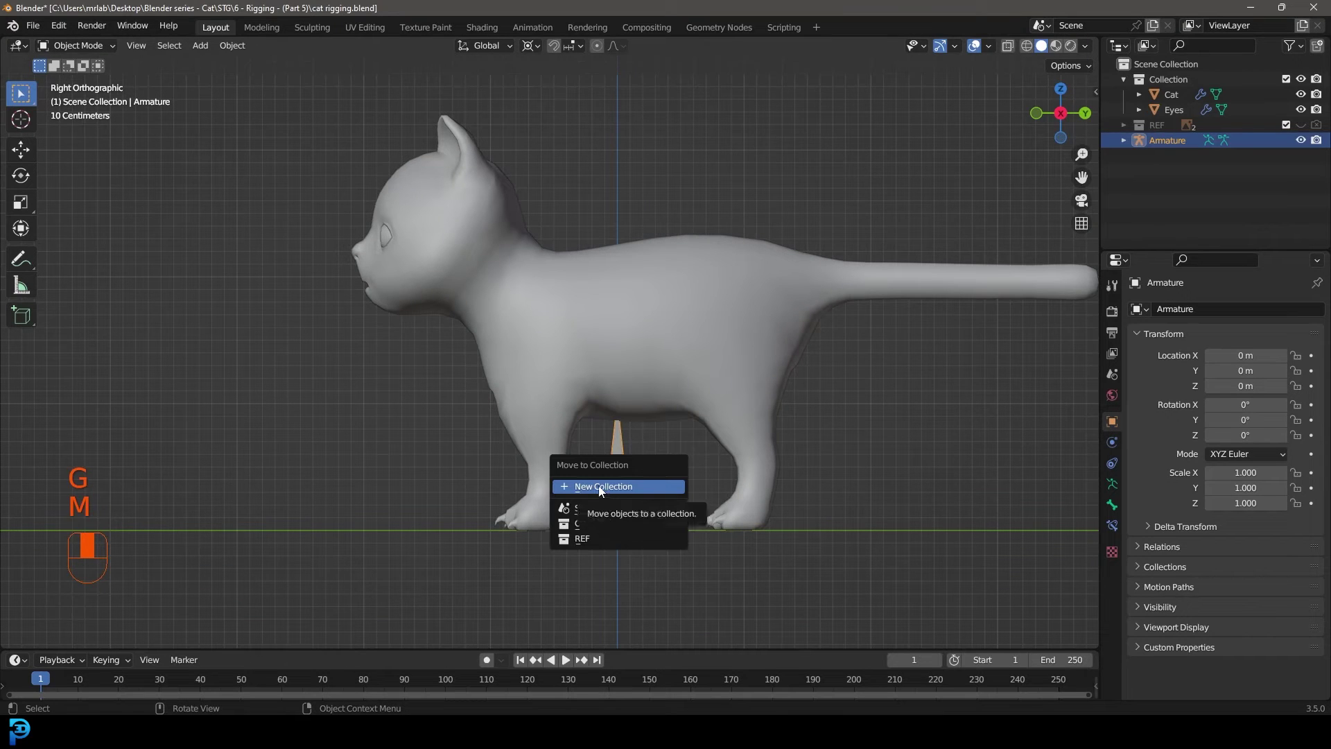
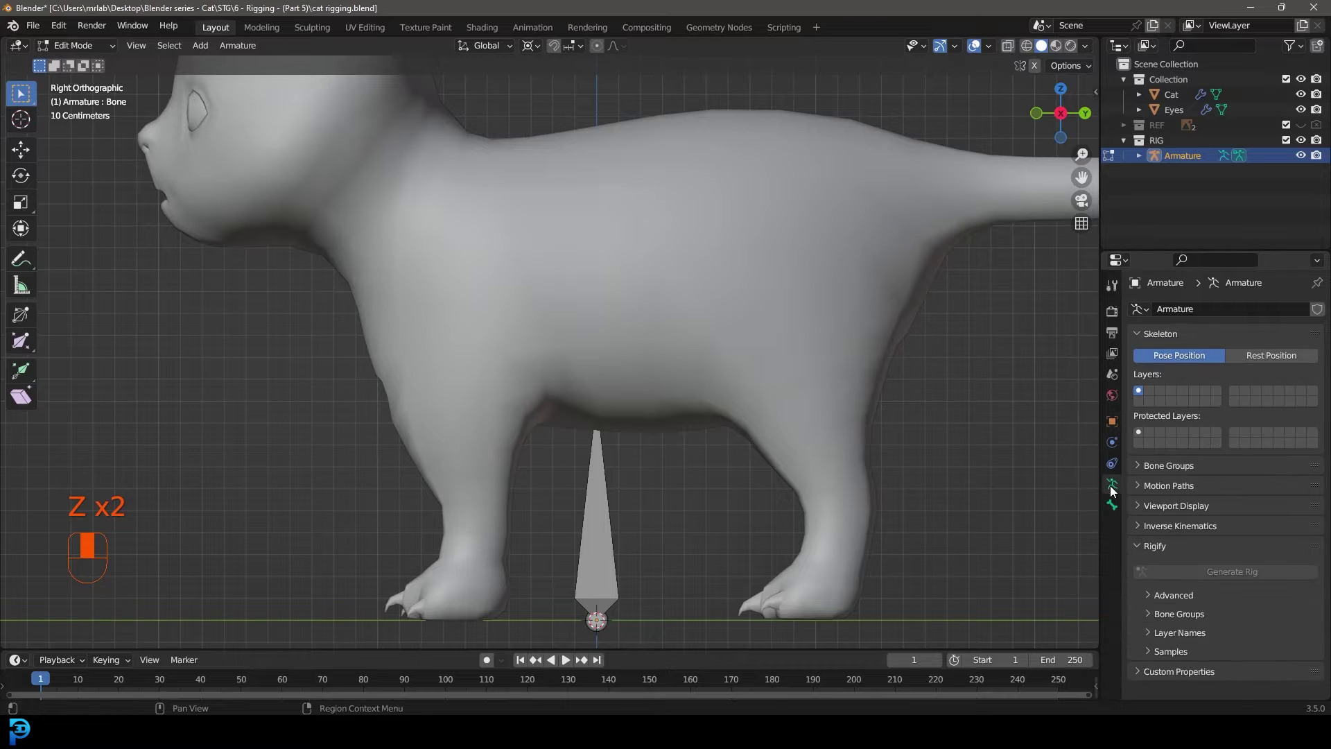
# Step: Lengthen the single bone between the cat's legs and name it Base
pyautogui.moveTo(1157, 514); pyautogui.dragTo(1216, 604)
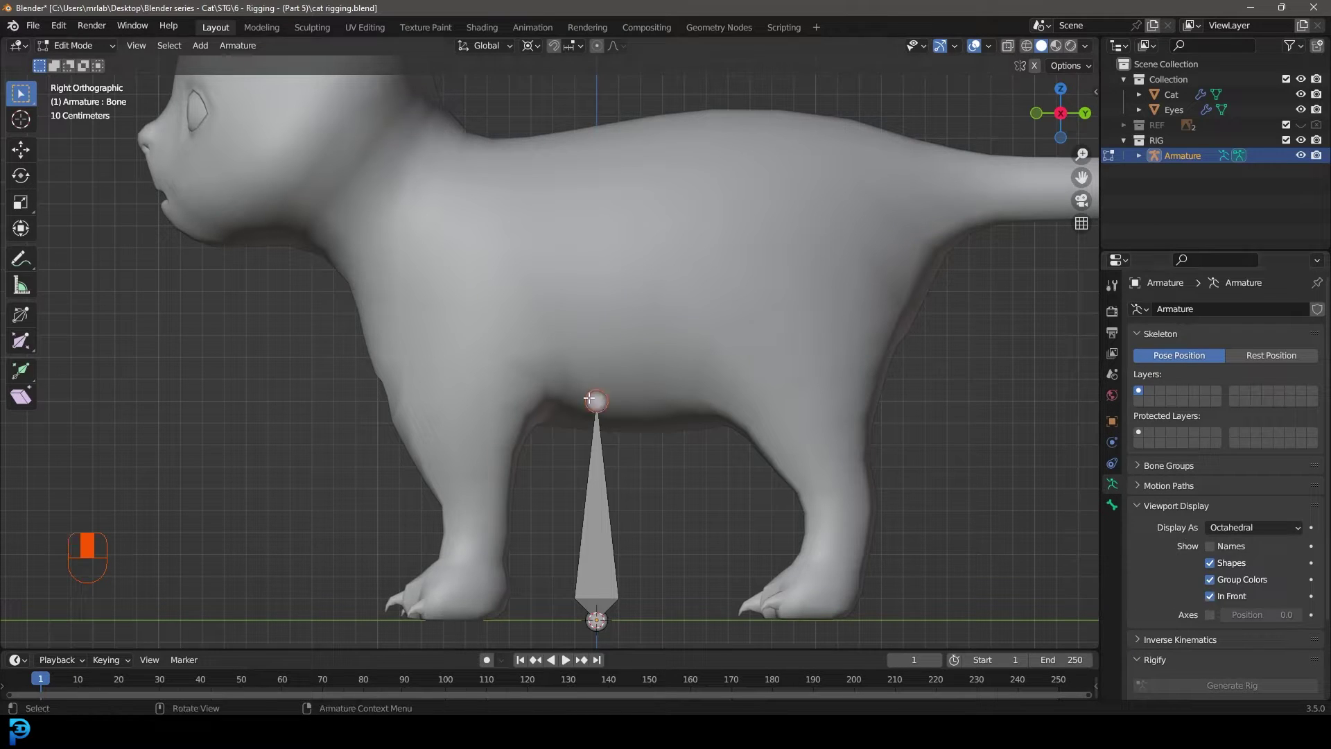
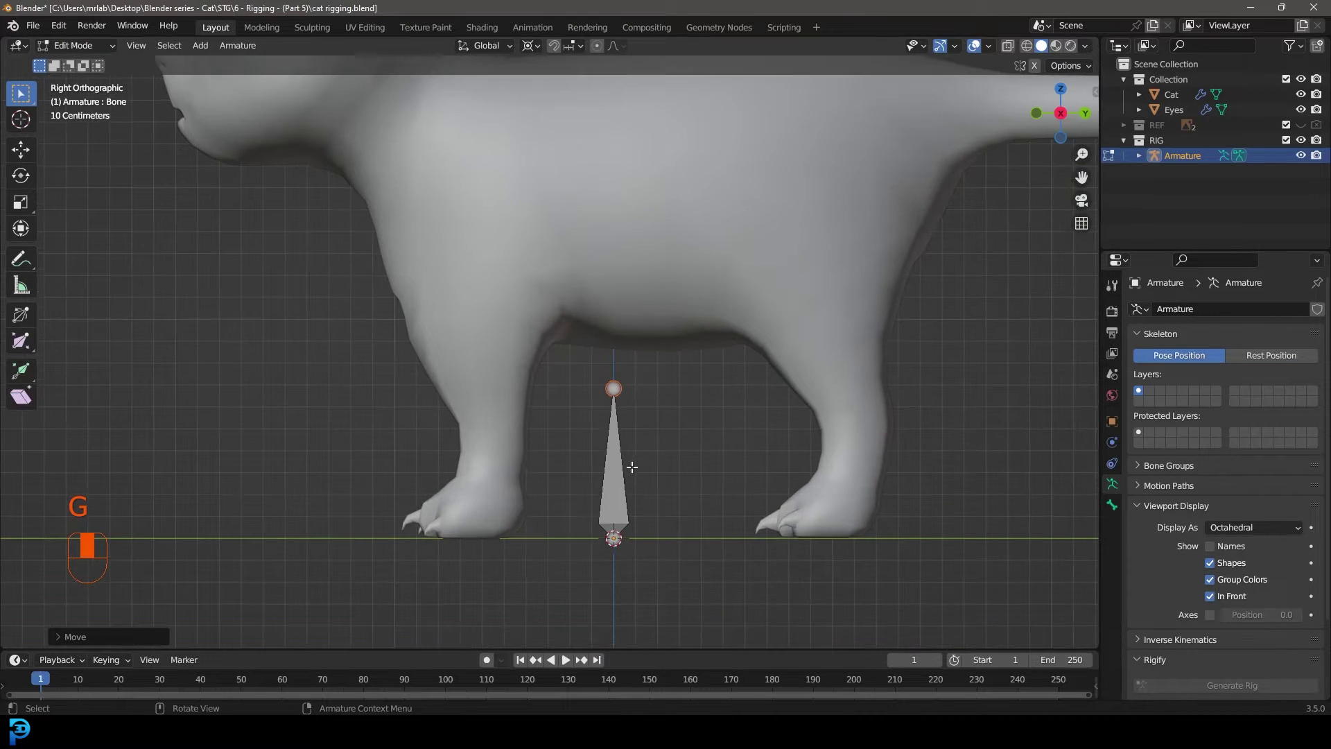
pyautogui.press('g')
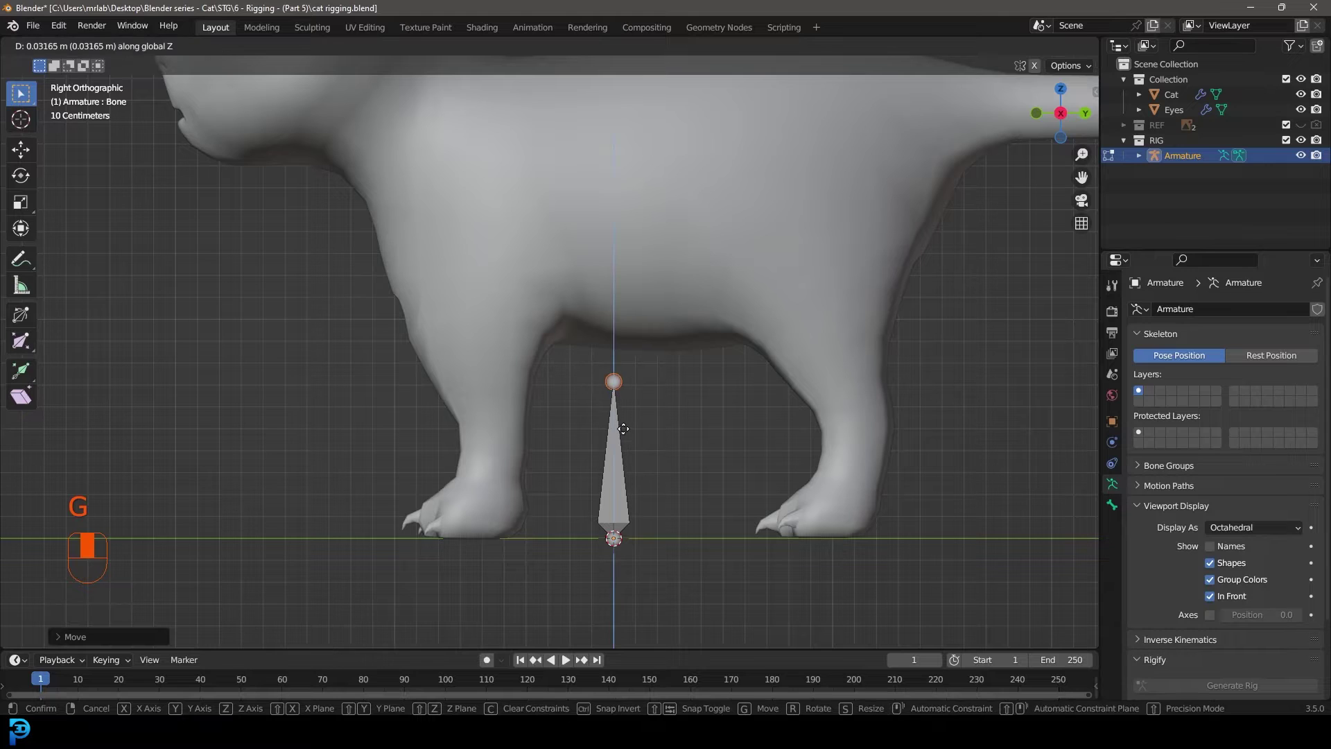
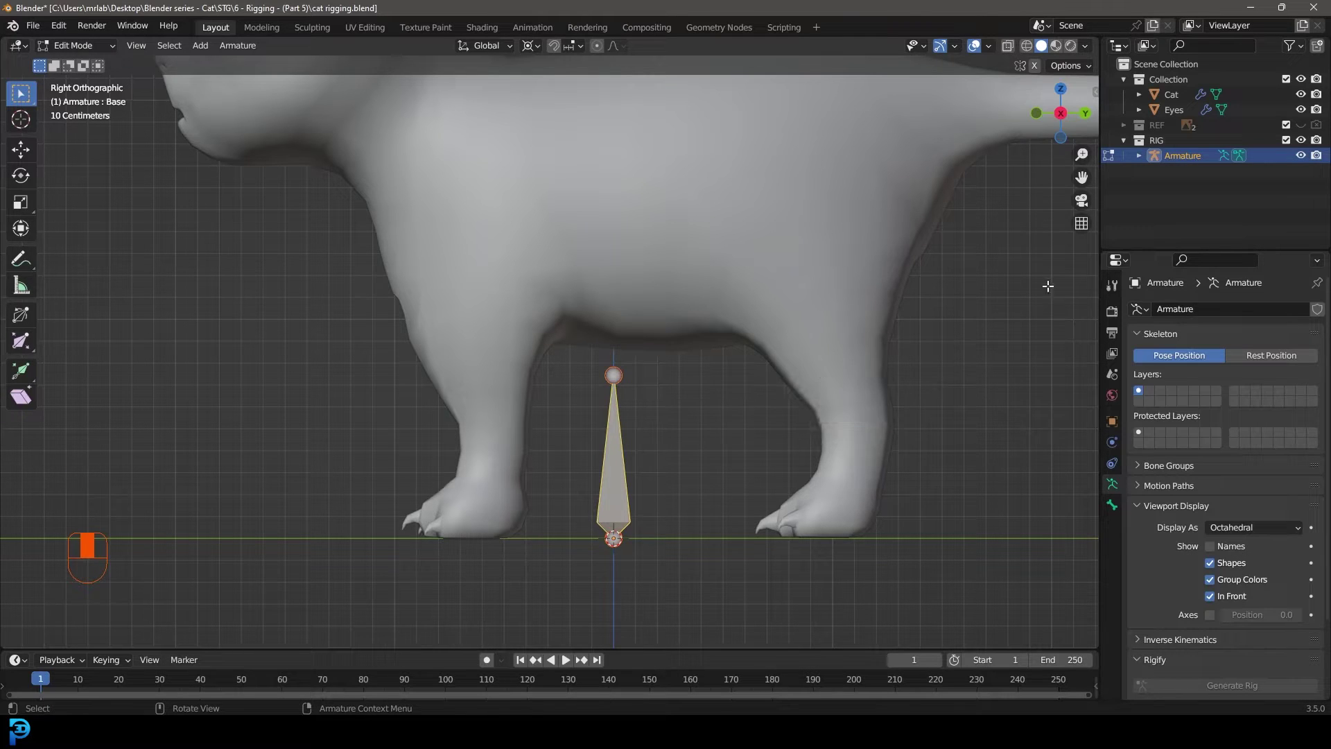
pyautogui.click(1113, 513)
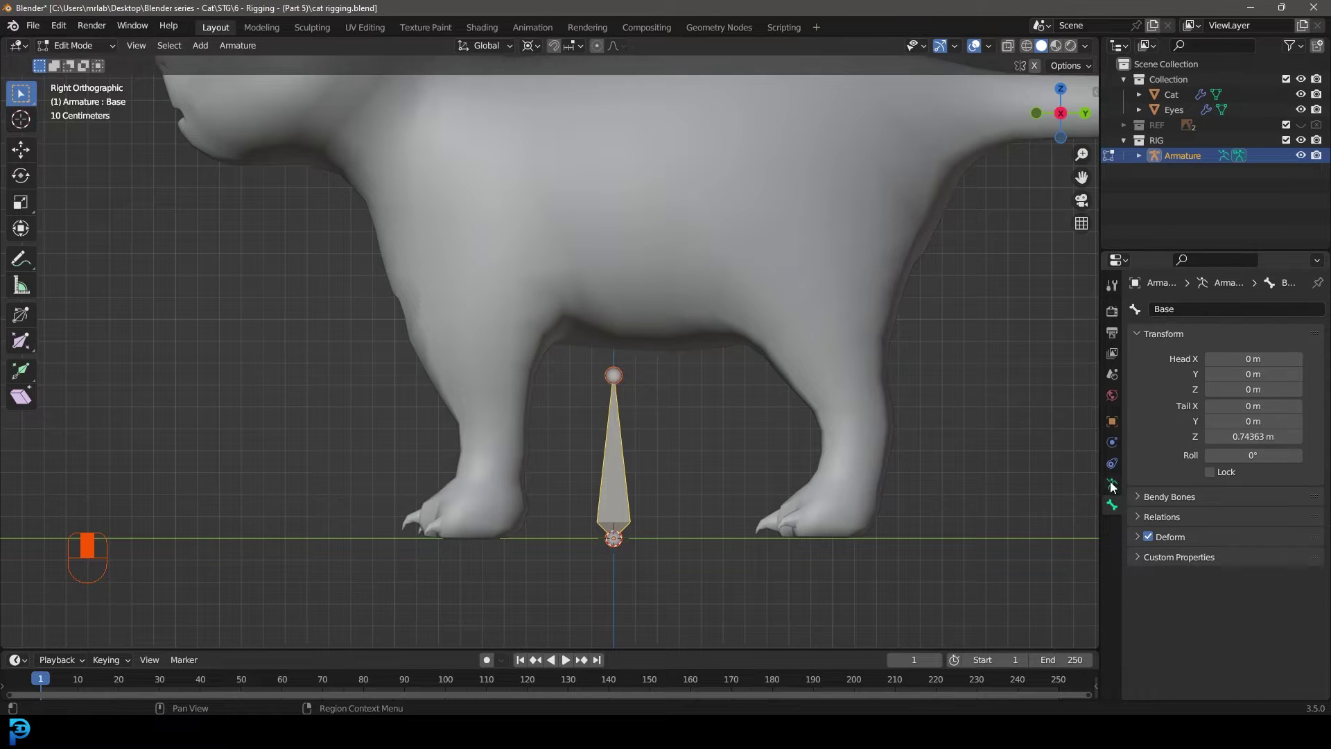
pyautogui.click(1117, 487)
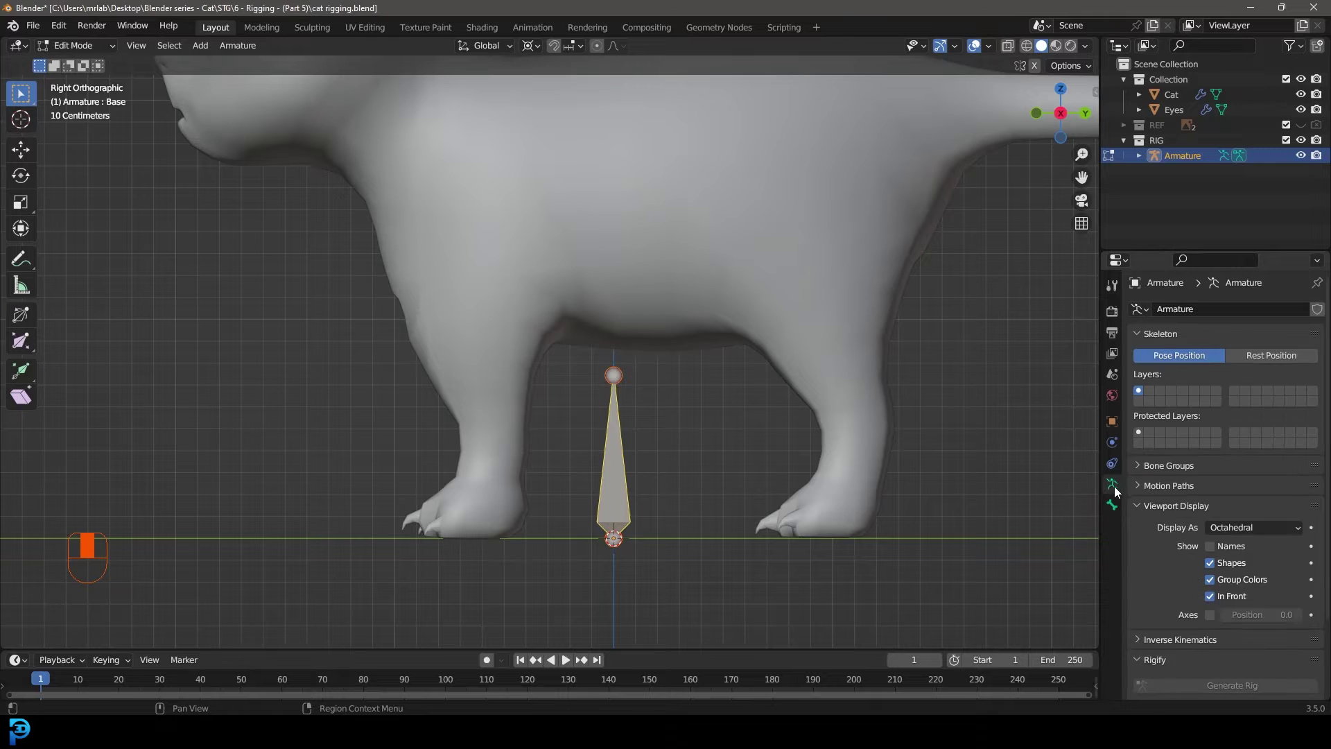
# Step: Rename the armature data to 'cat rig' and expand its hierarchy to show the Base bone
pyautogui.moveTo(1203, 311); pyautogui.dragTo(1145, 163)
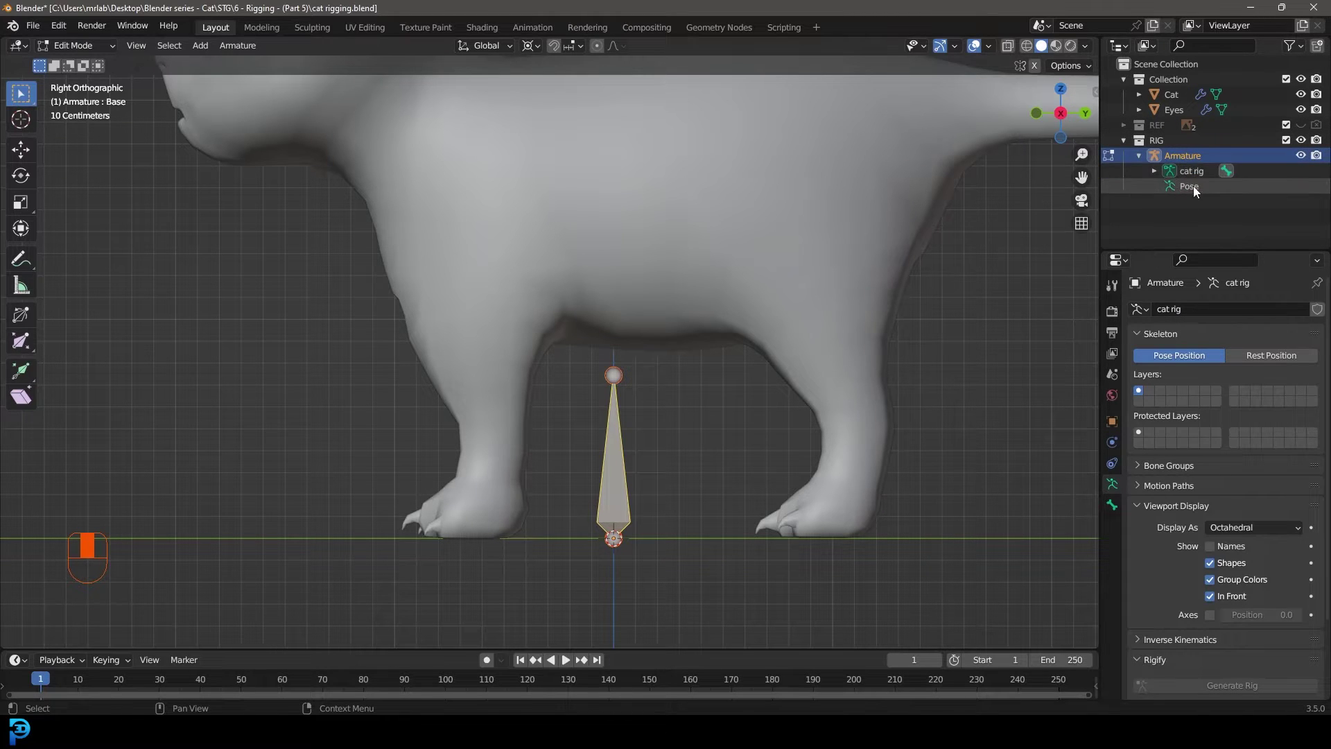
pyautogui.click(1158, 178)
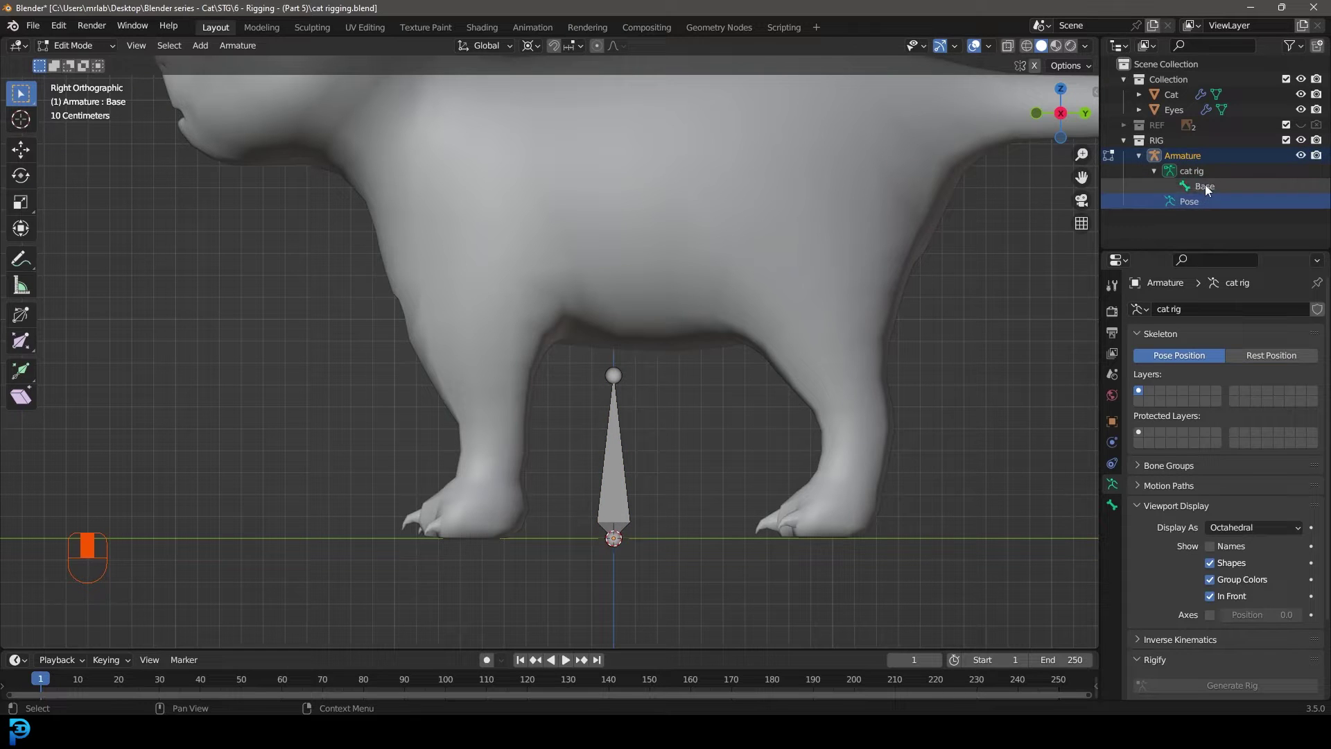
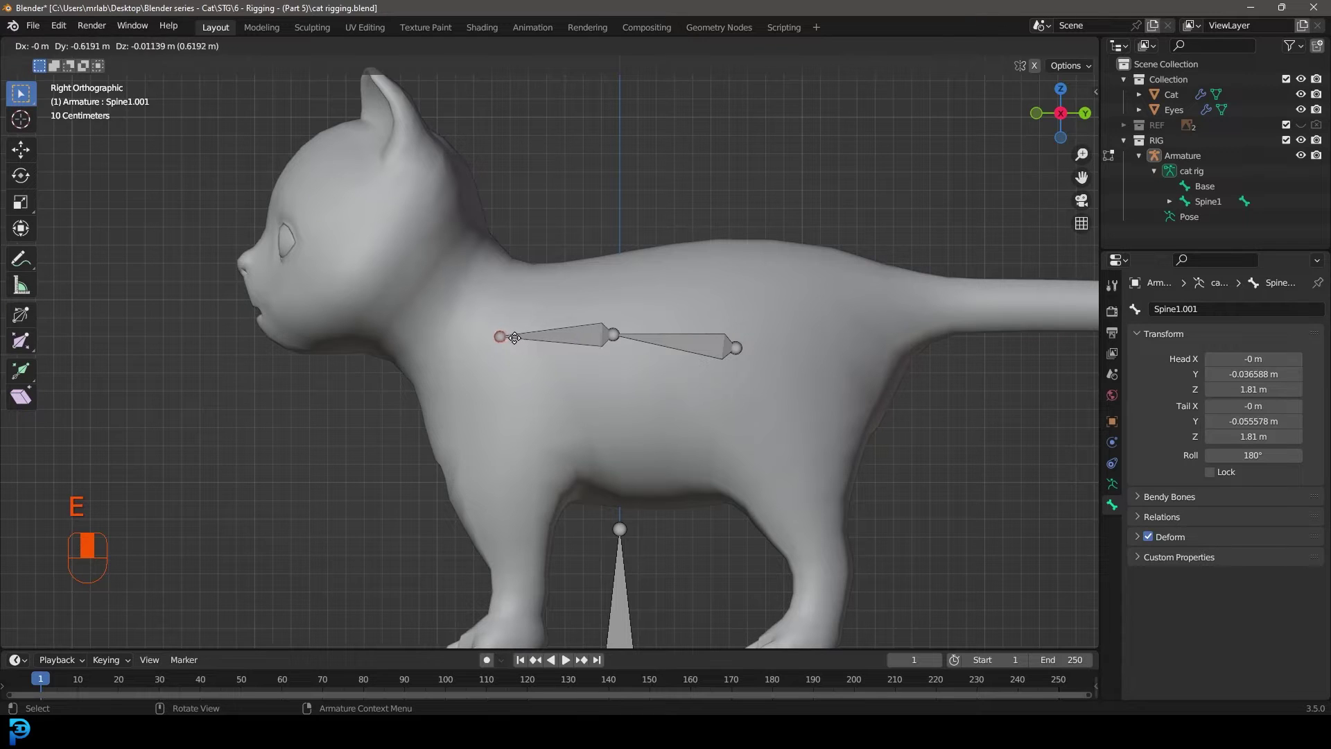
# Step: Place a horizontal Spine1 bone through the torso and extrude Spine1.001 toward the chest
pyautogui.press('g')
pyautogui.click(754, 345)
pyautogui.click(738, 340)
pyautogui.press('g')
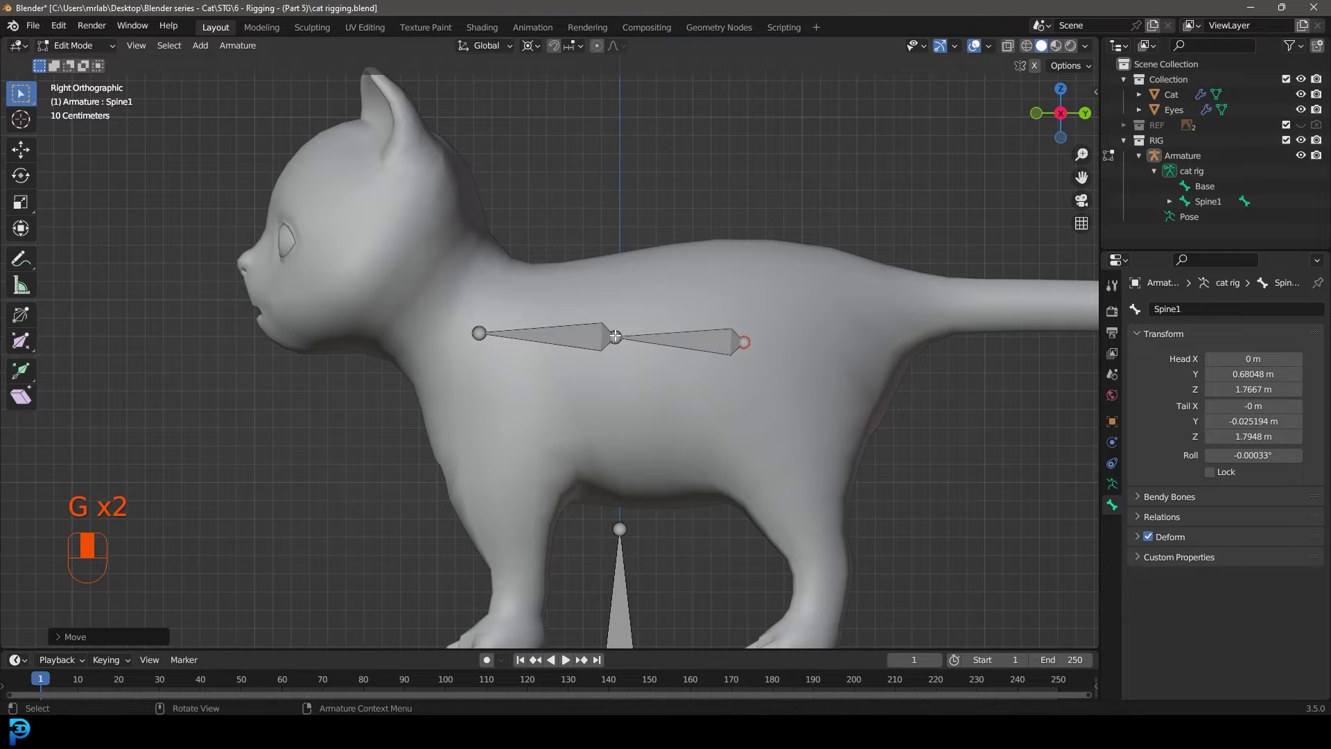
pyautogui.press('g')
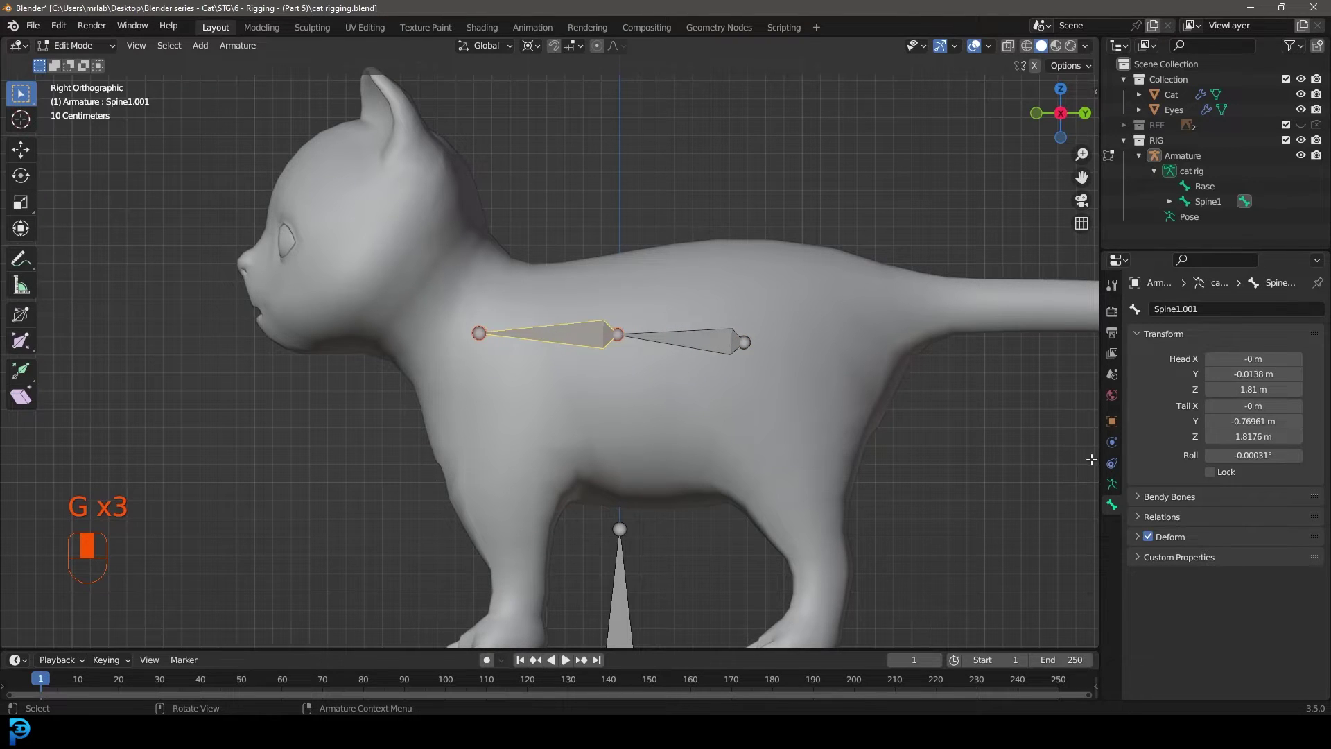
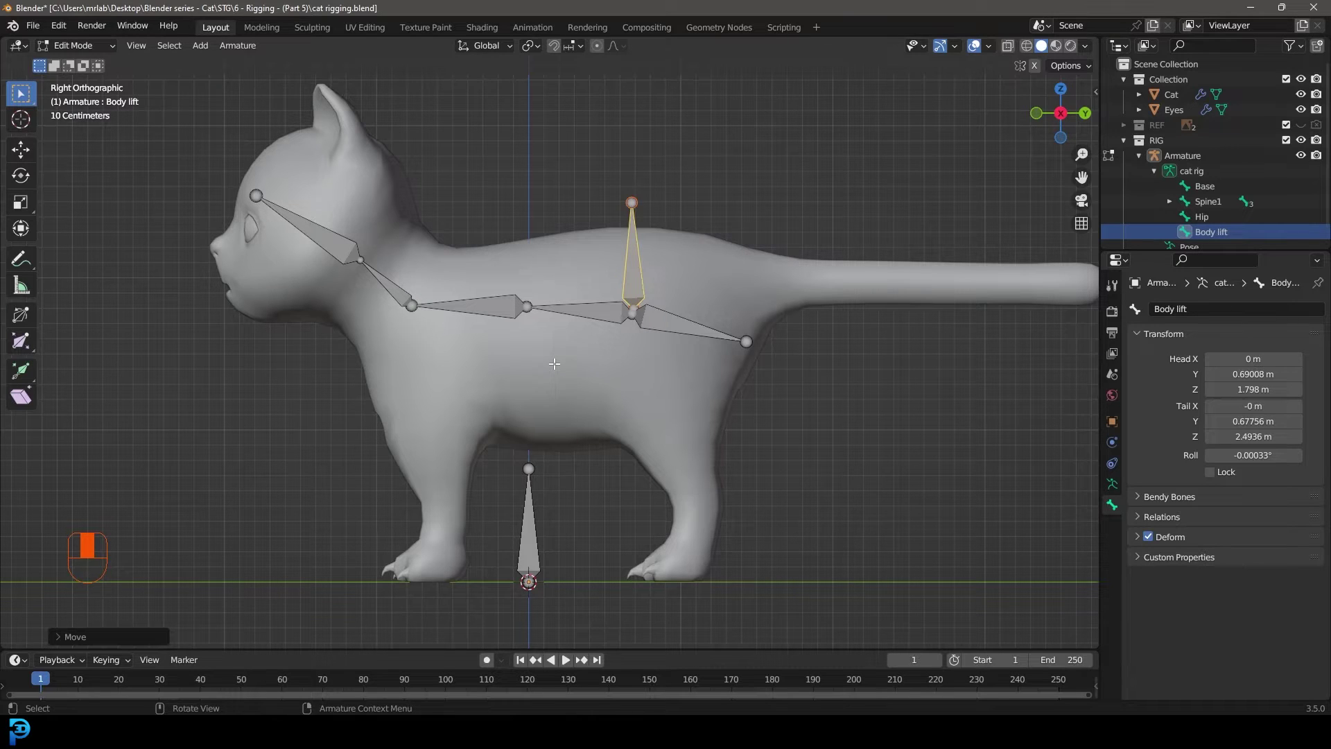
# Step: Check the front view and add a new bone for the front leg from shoulder to elbow
pyautogui.press('KP_1')
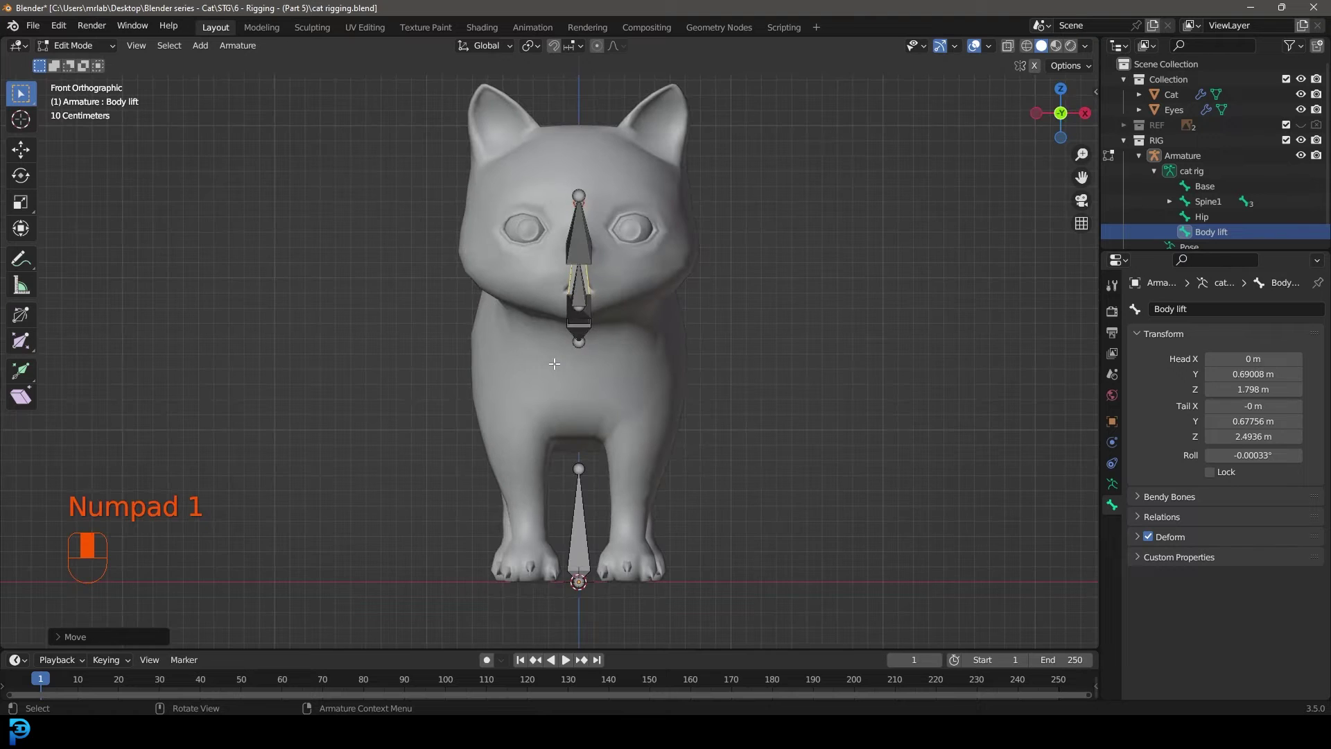
pyautogui.press('alt+a')
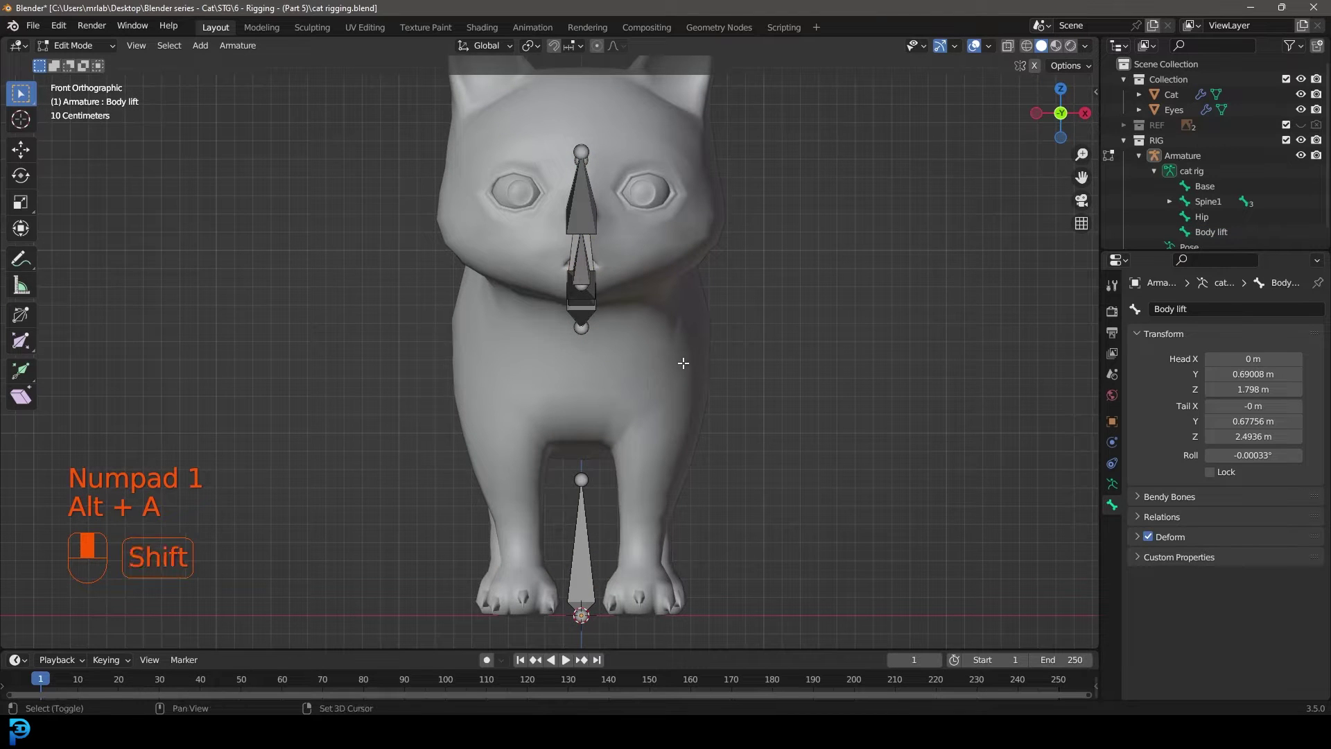
pyautogui.press('shift+a')
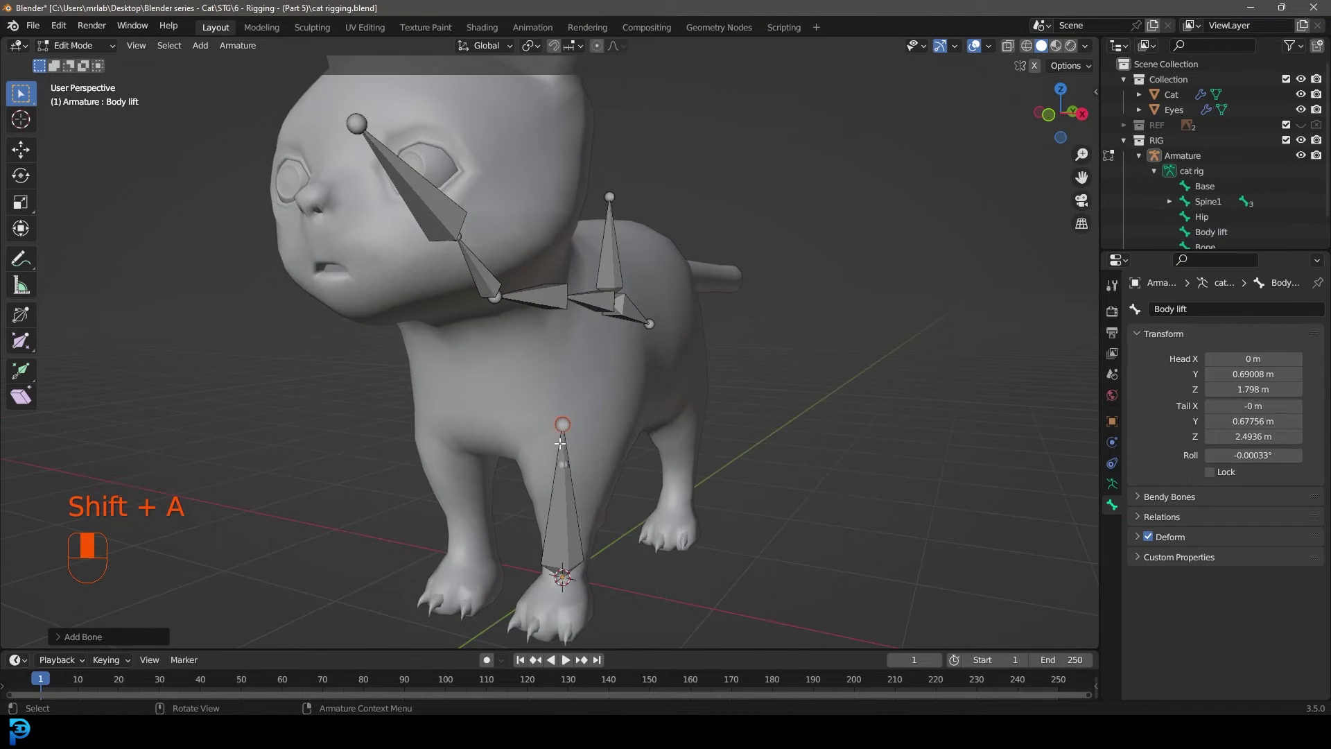
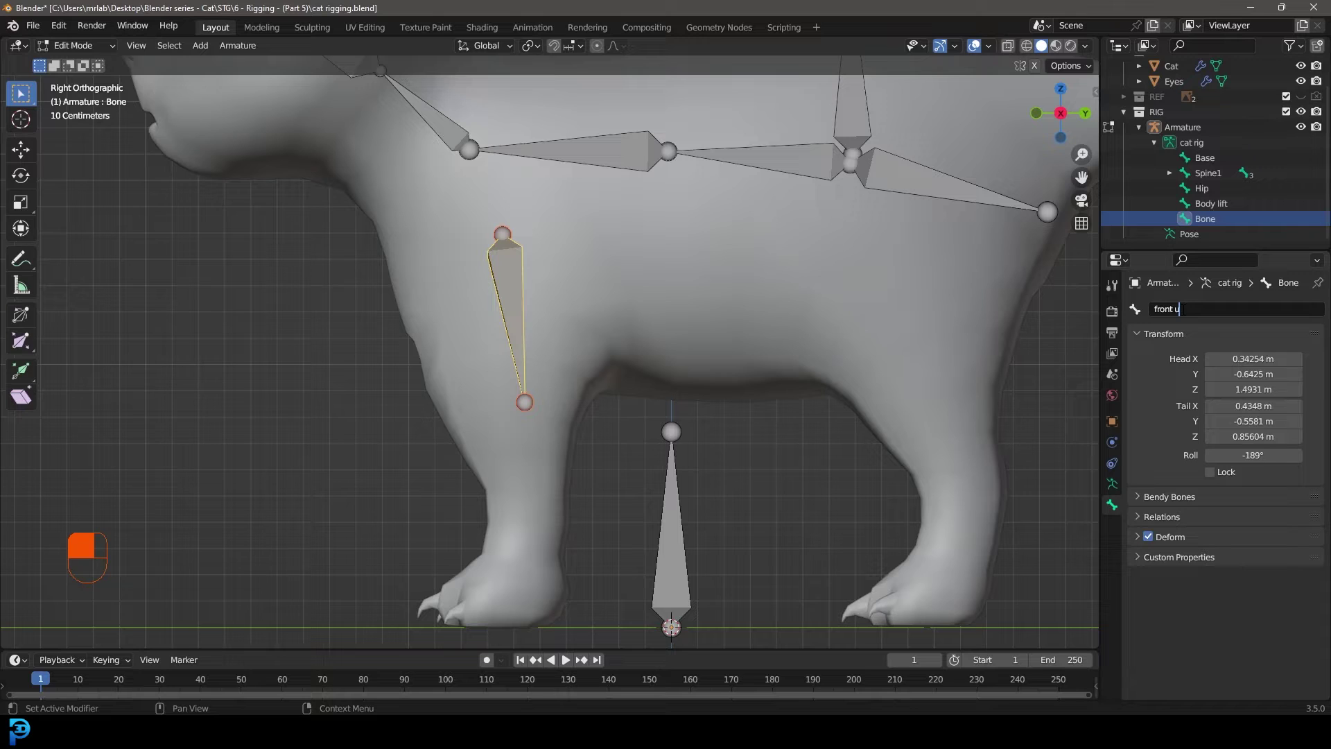
# Step: Name the new leg bone 'front upper arm.L' and review the whole front of the cat
pyautogui.press('p')
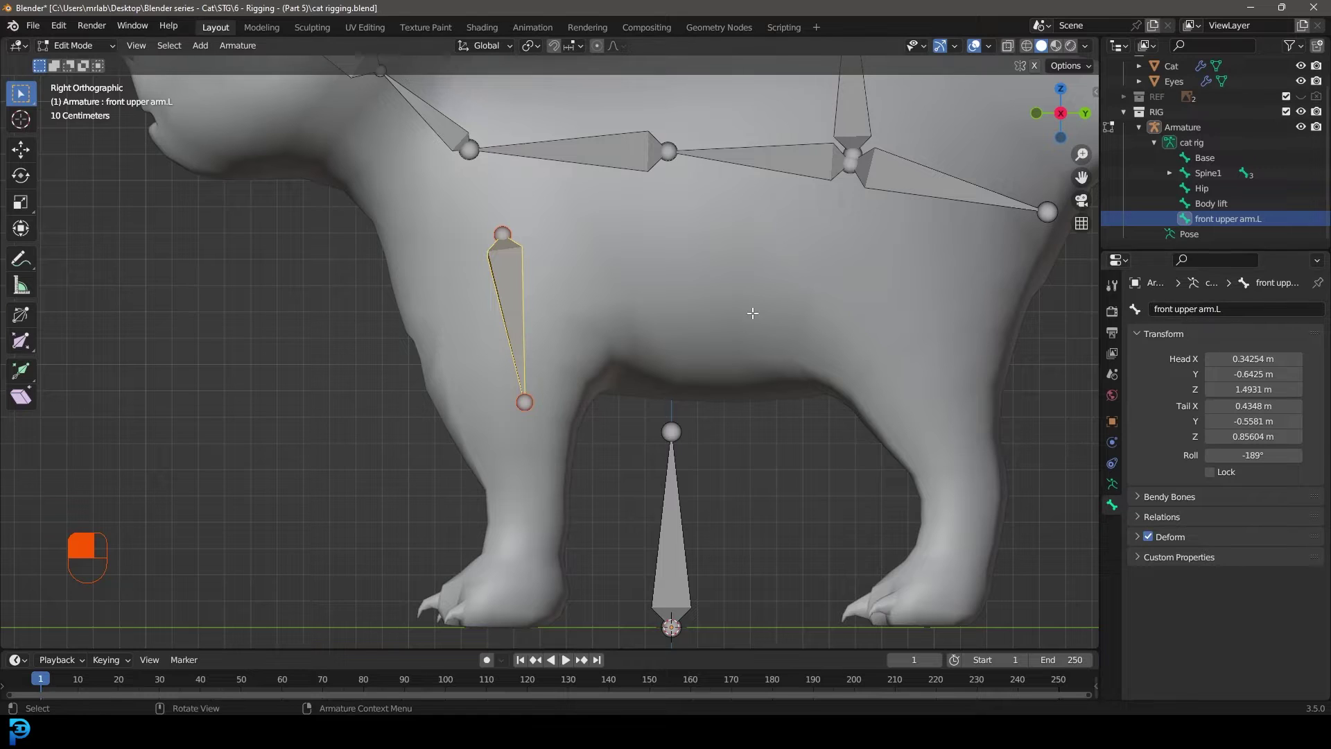
pyautogui.press('KP_1')
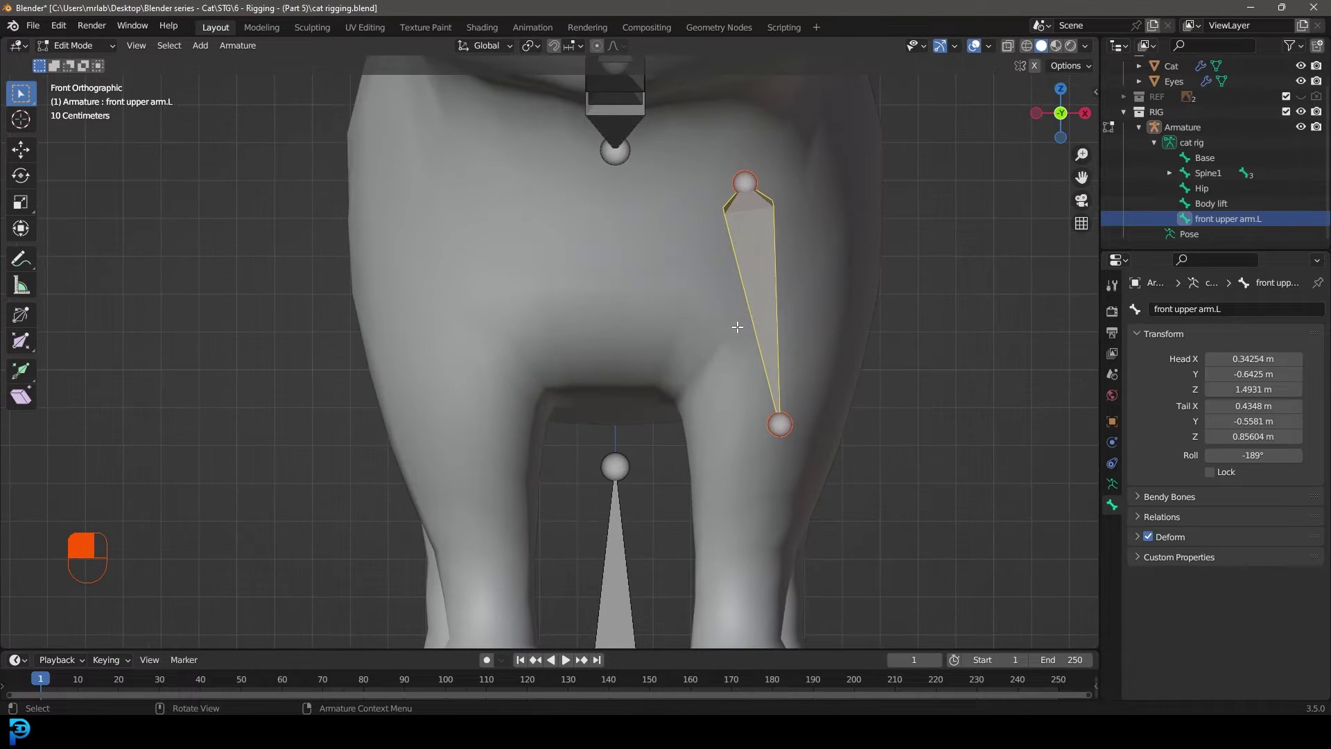
pyautogui.press('KP_1')
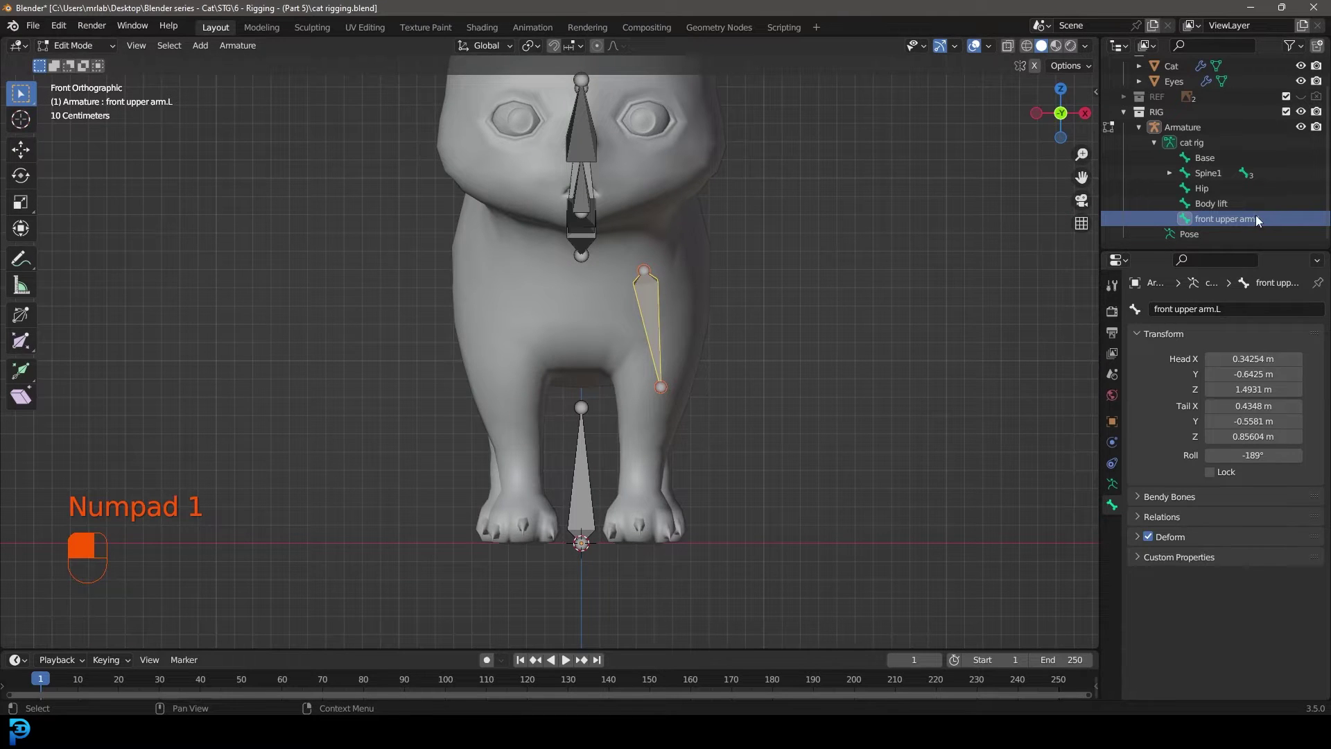
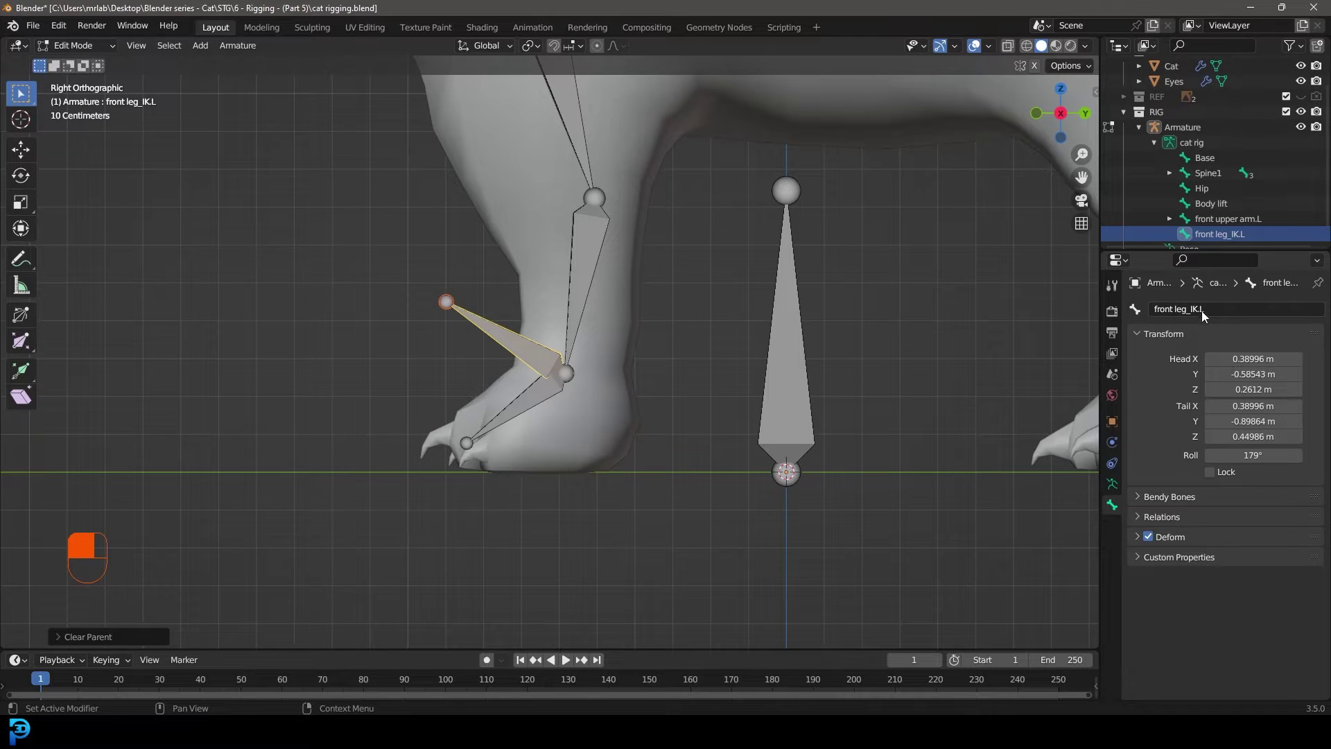
# Step: Switch to posing and select front leg_IK.L then the front lower arm.L bone
pyautogui.press('g')
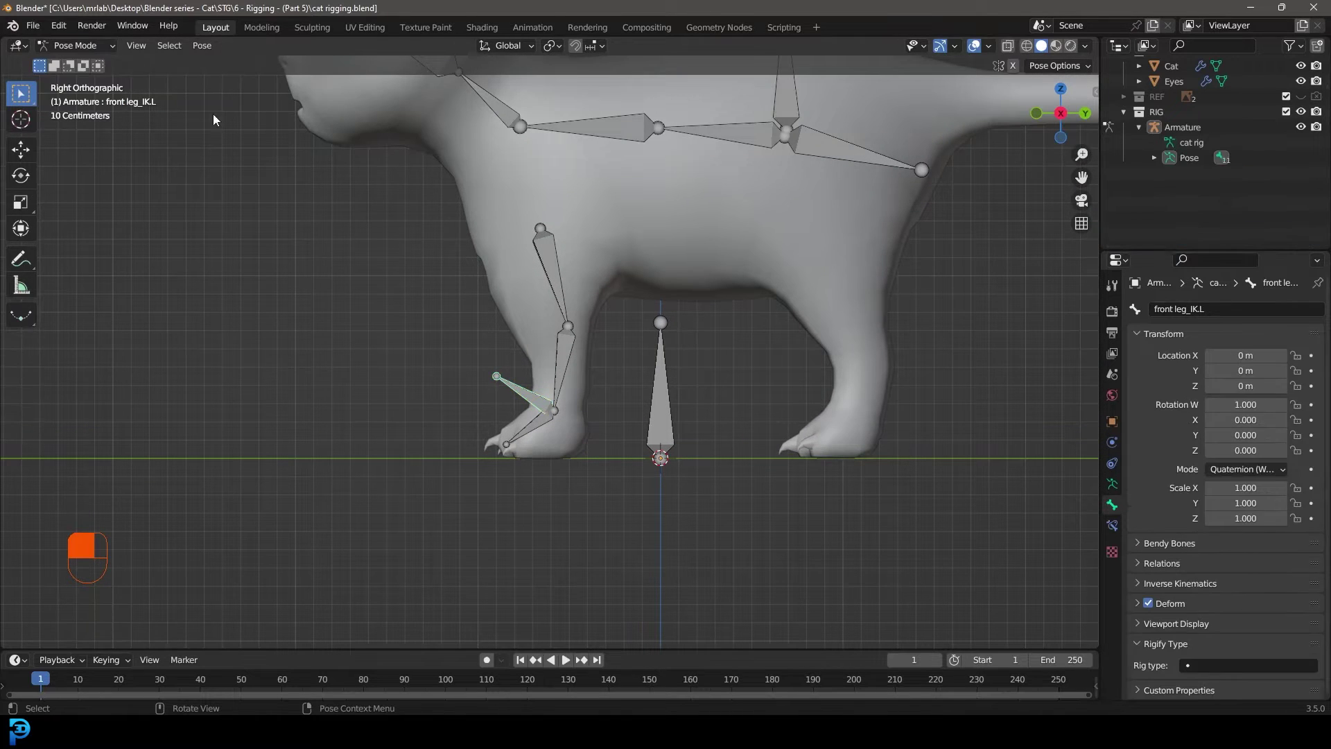
pyautogui.press('ctrl+z')
pyautogui.press('alt+a')
pyautogui.moveTo(493, 413); pyautogui.dragTo(477, 443)
pyautogui.moveTo(478, 443); pyautogui.dragTo(481, 445)
pyautogui.press('g')
pyautogui.moveTo(481, 445); pyautogui.dragTo(631, 356)
pyautogui.click(631, 355)
pyautogui.moveTo(631, 356); pyautogui.dragTo(637, 372)
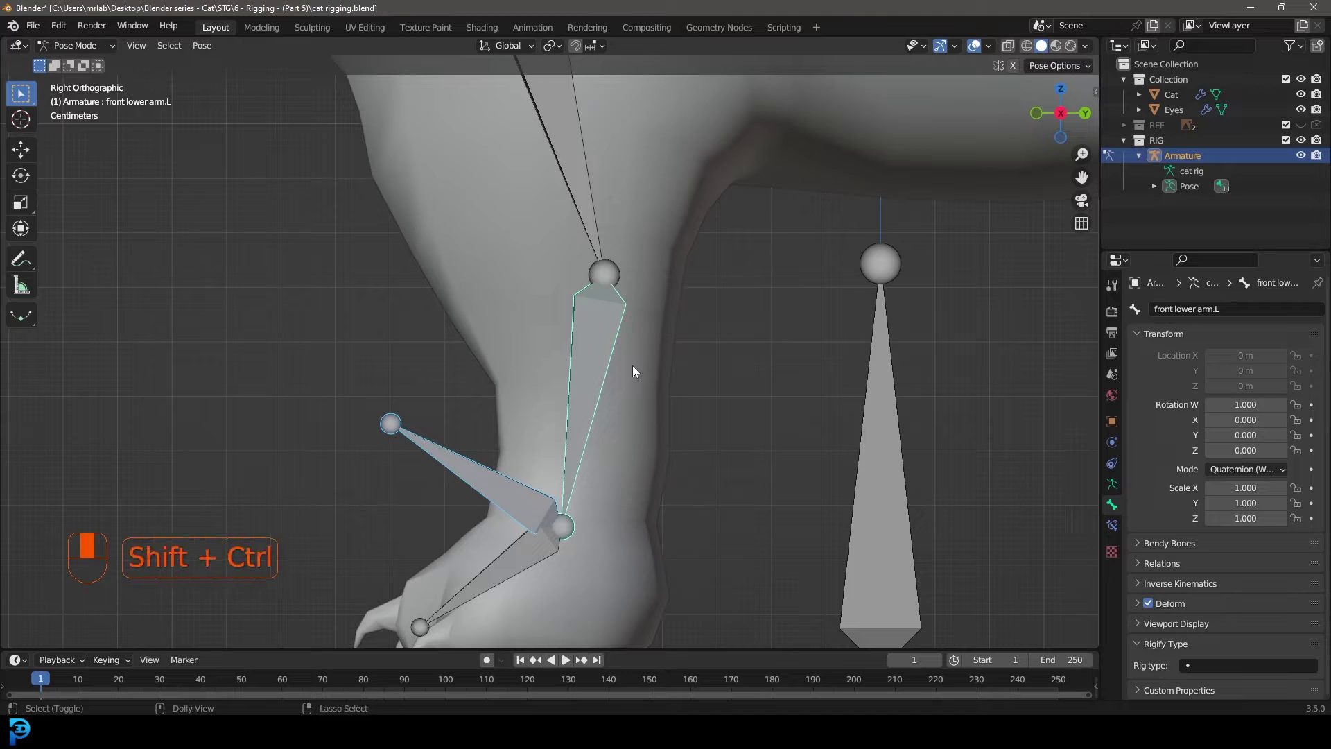
# Step: Add an Inverse Kinematics constraint targeting front leg_IK.L with chain length 1 and test the bend
pyautogui.press('ctrl+shift+c')
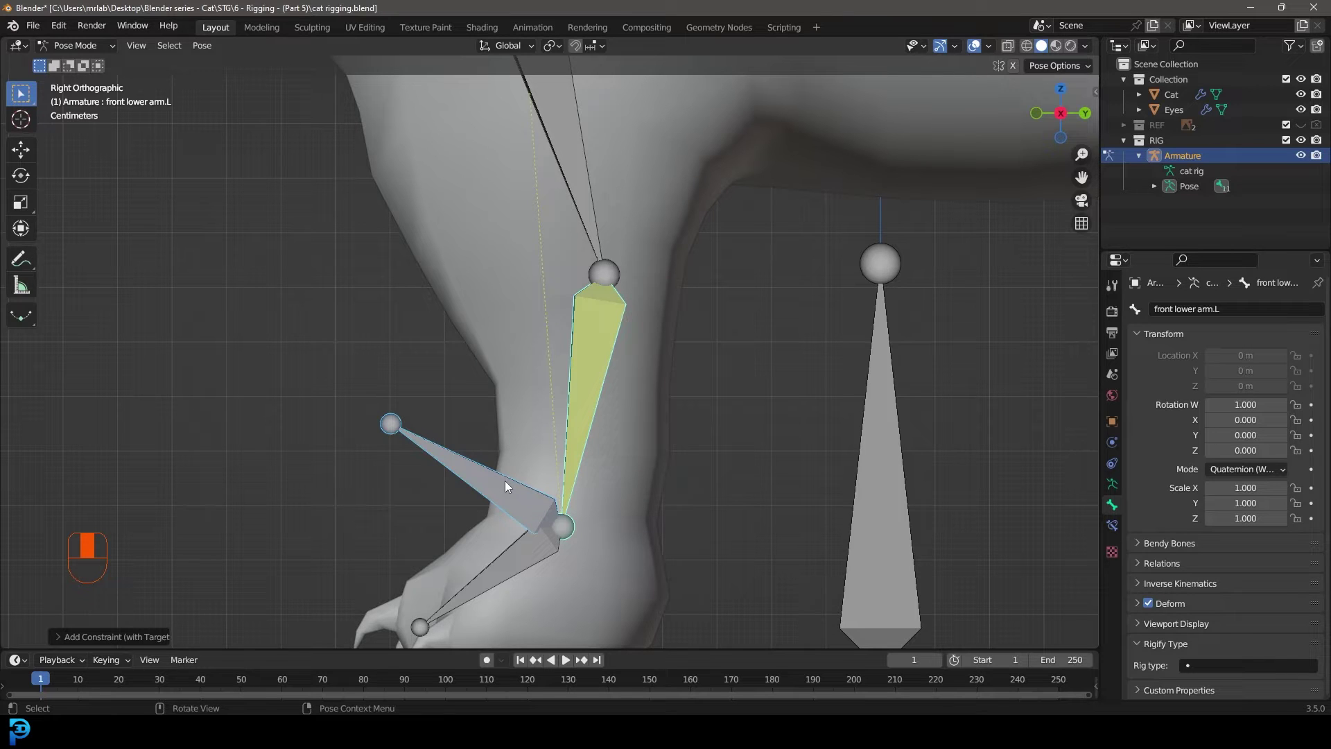
pyautogui.click(618, 343)
pyautogui.click(615, 335)
pyautogui.press('ctrl+shift+c')
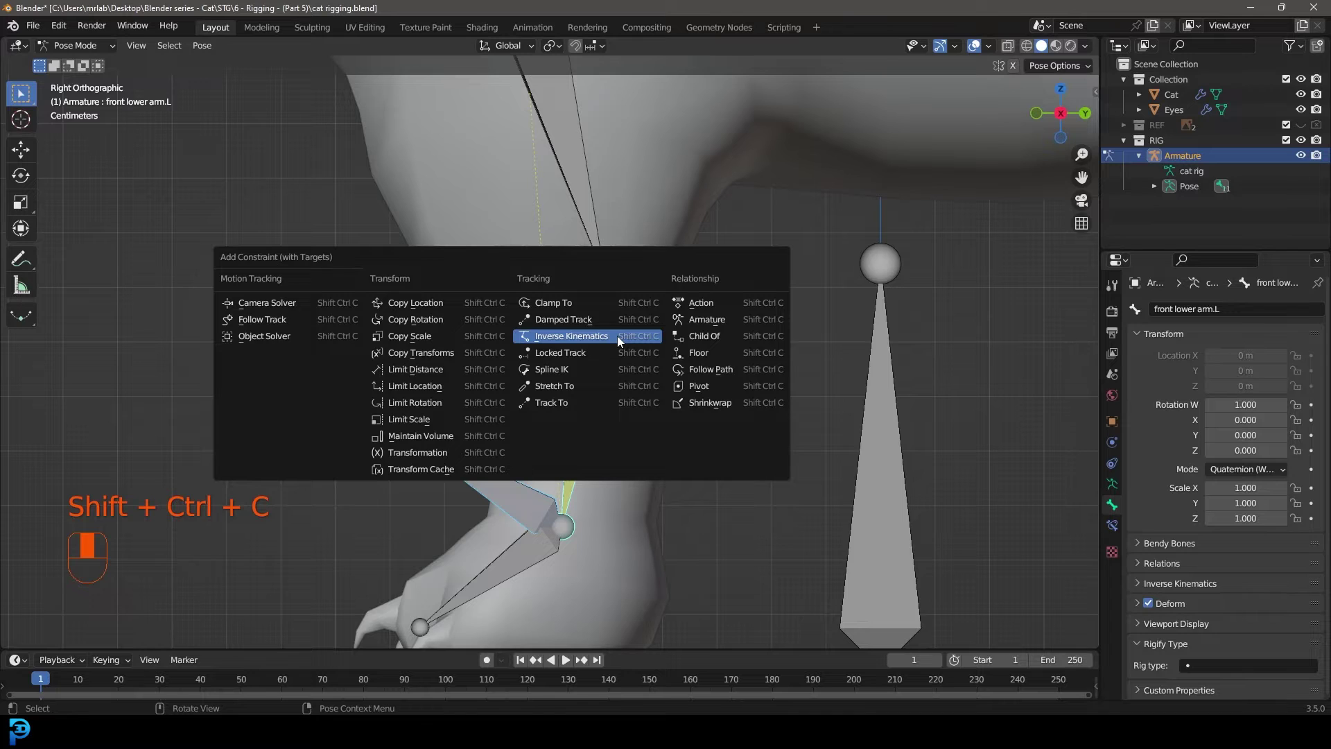
pyautogui.moveTo(587, 344); pyautogui.dragTo(1117, 529)
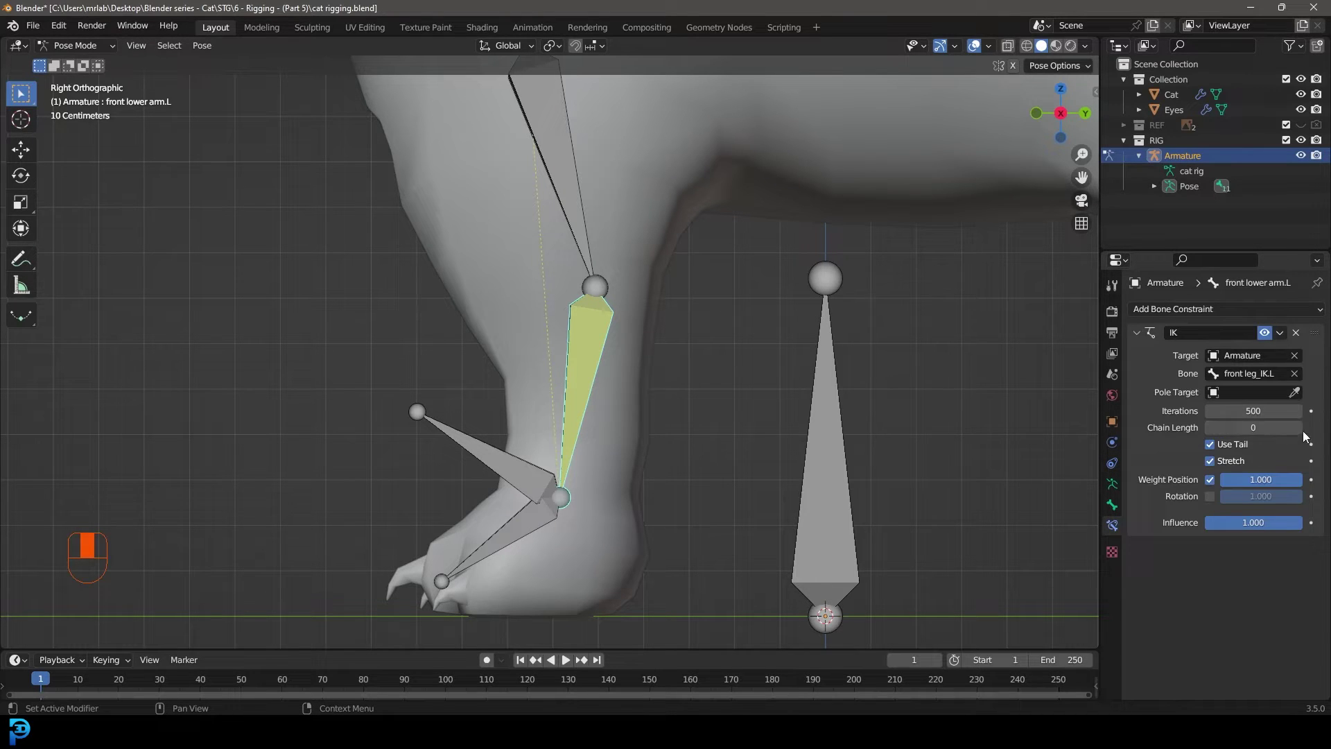
pyautogui.moveTo(1303, 436); pyautogui.dragTo(507, 456)
pyautogui.press('g')
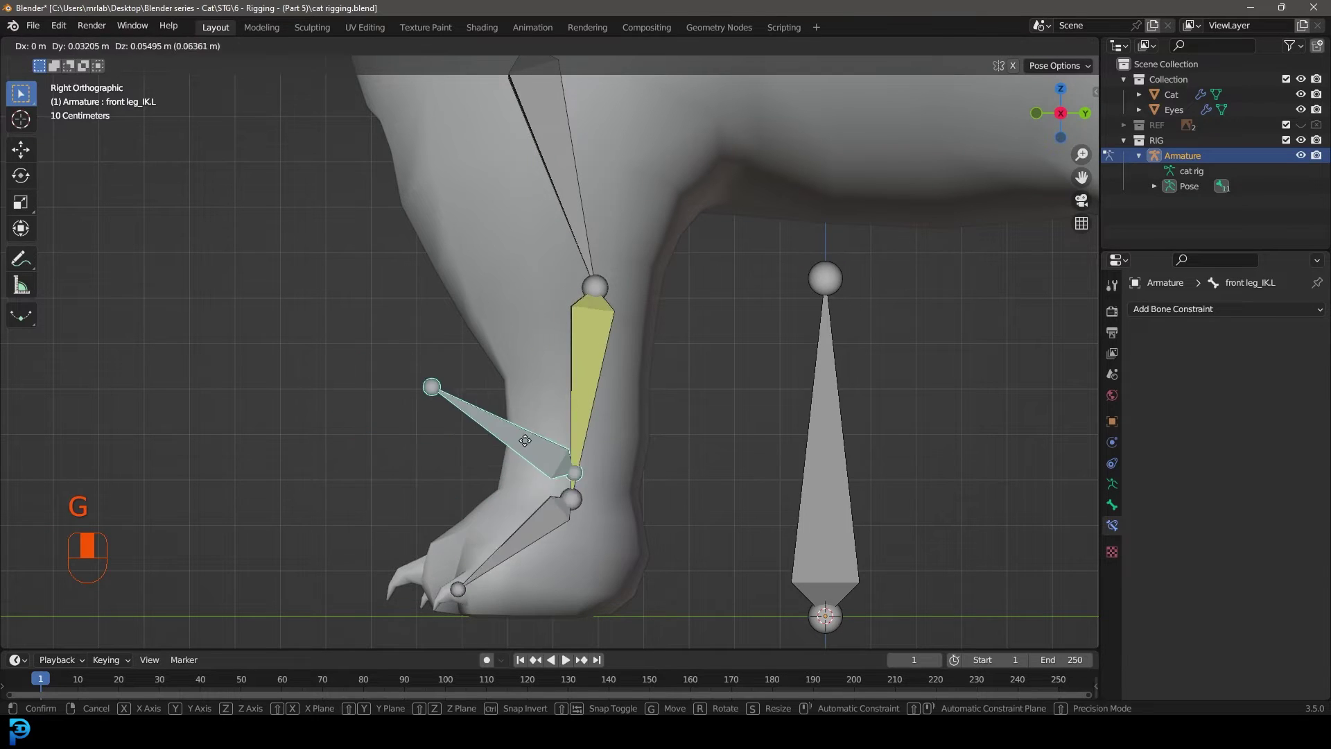
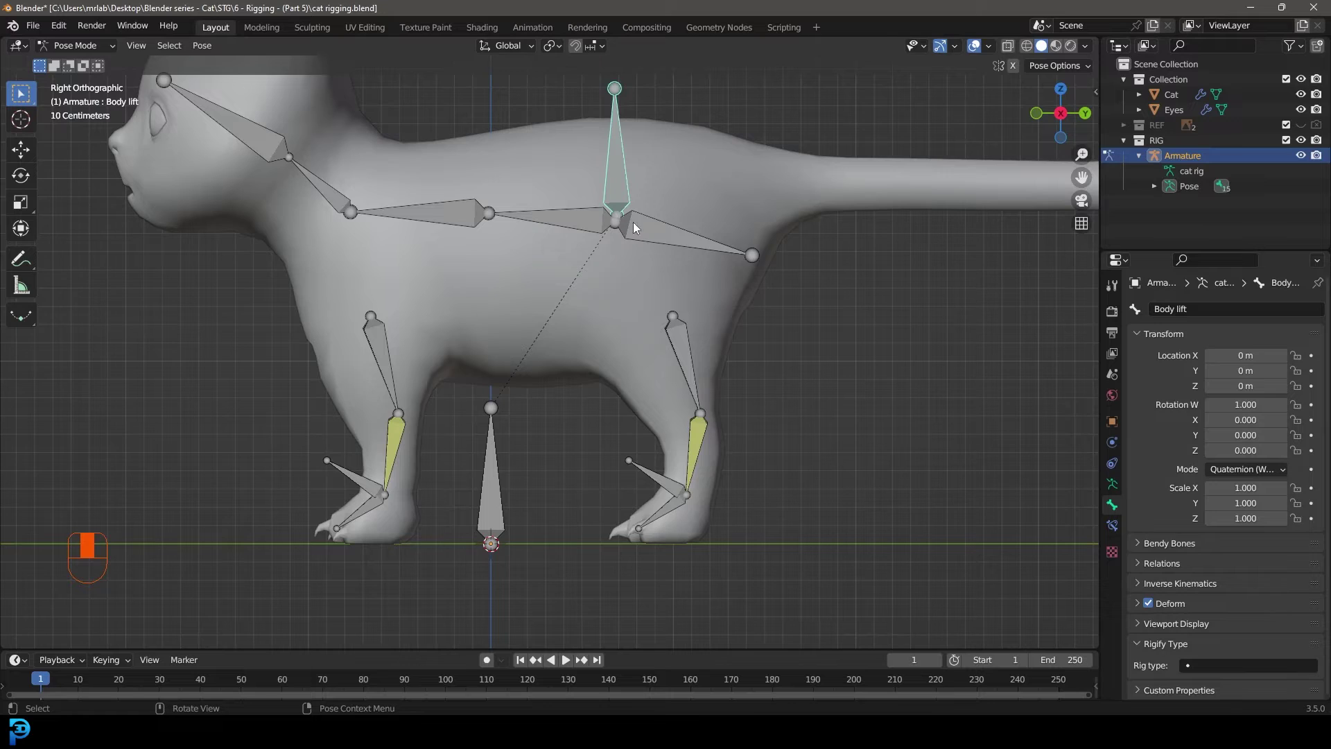
# Step: Move the Body lift bone to check the spine and hip follow it
pyautogui.press('g')
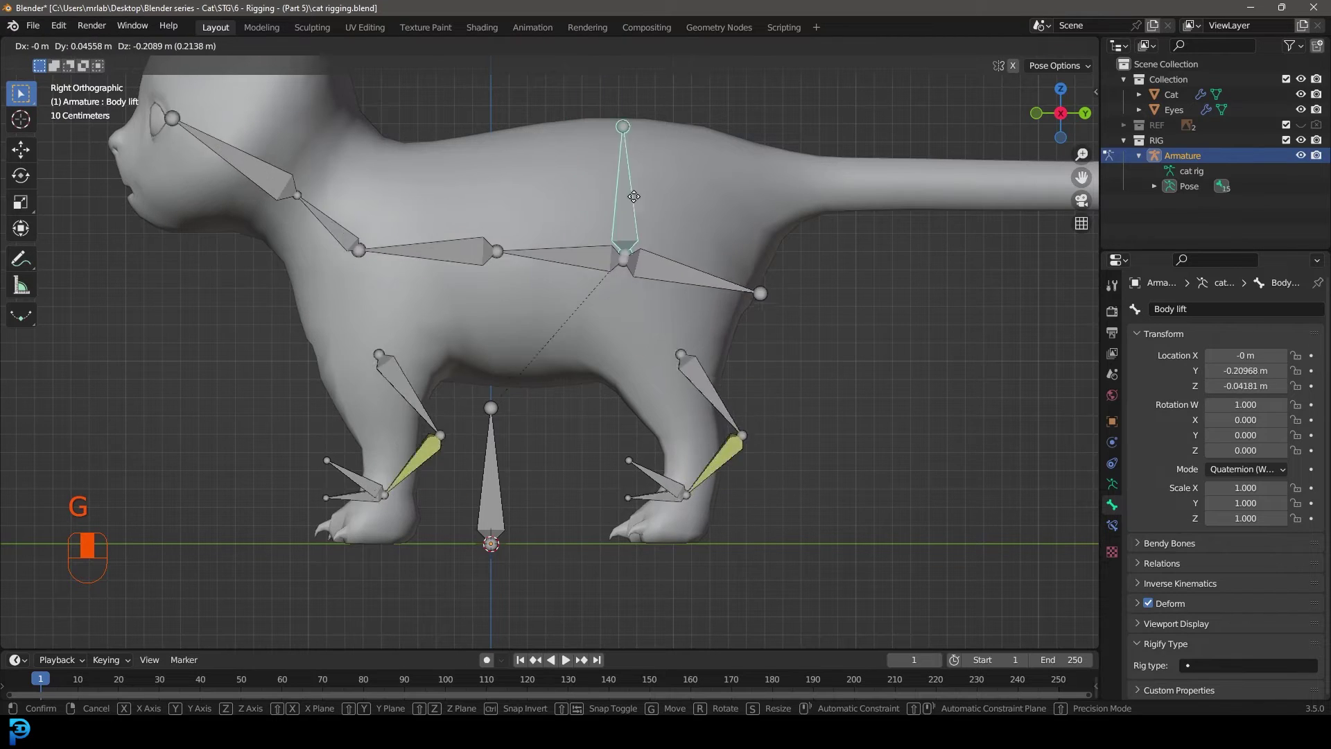
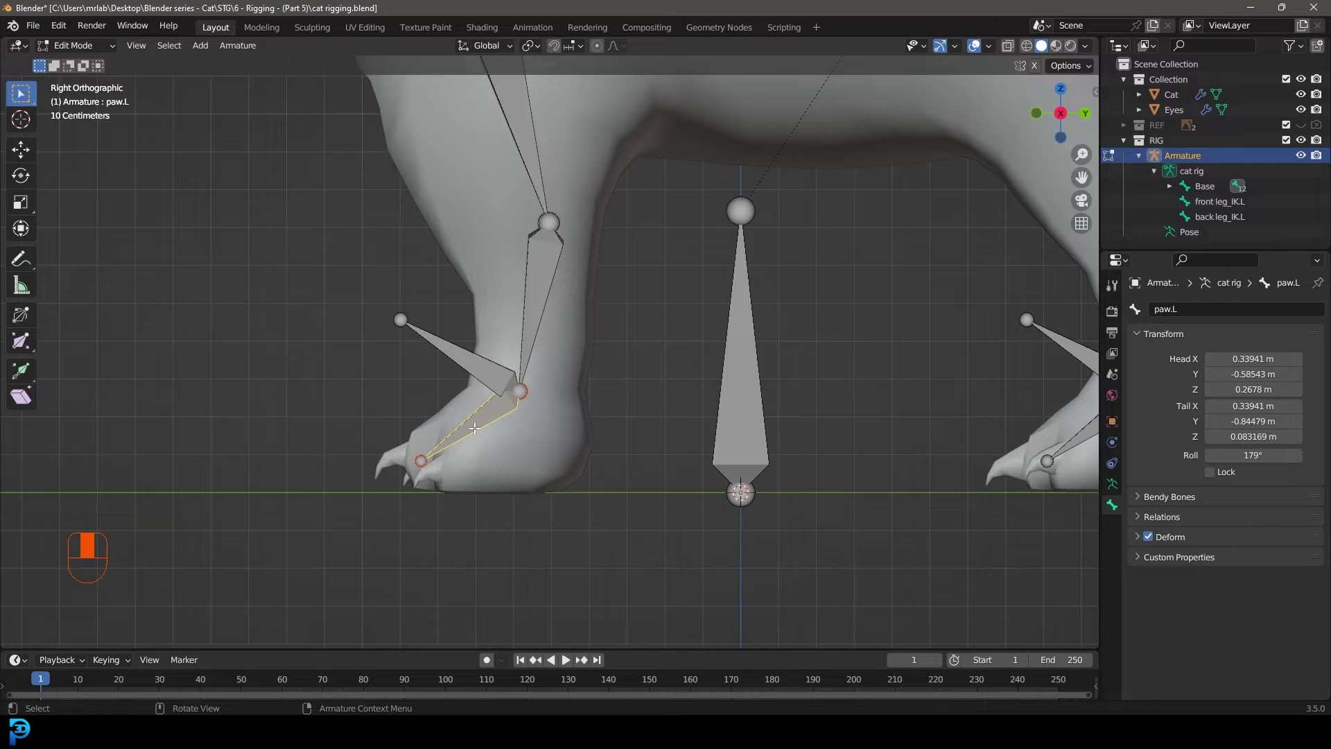
# Step: Clear the parent of the paw.L bone so it sits at the rig's top level
pyautogui.press('alt+p')
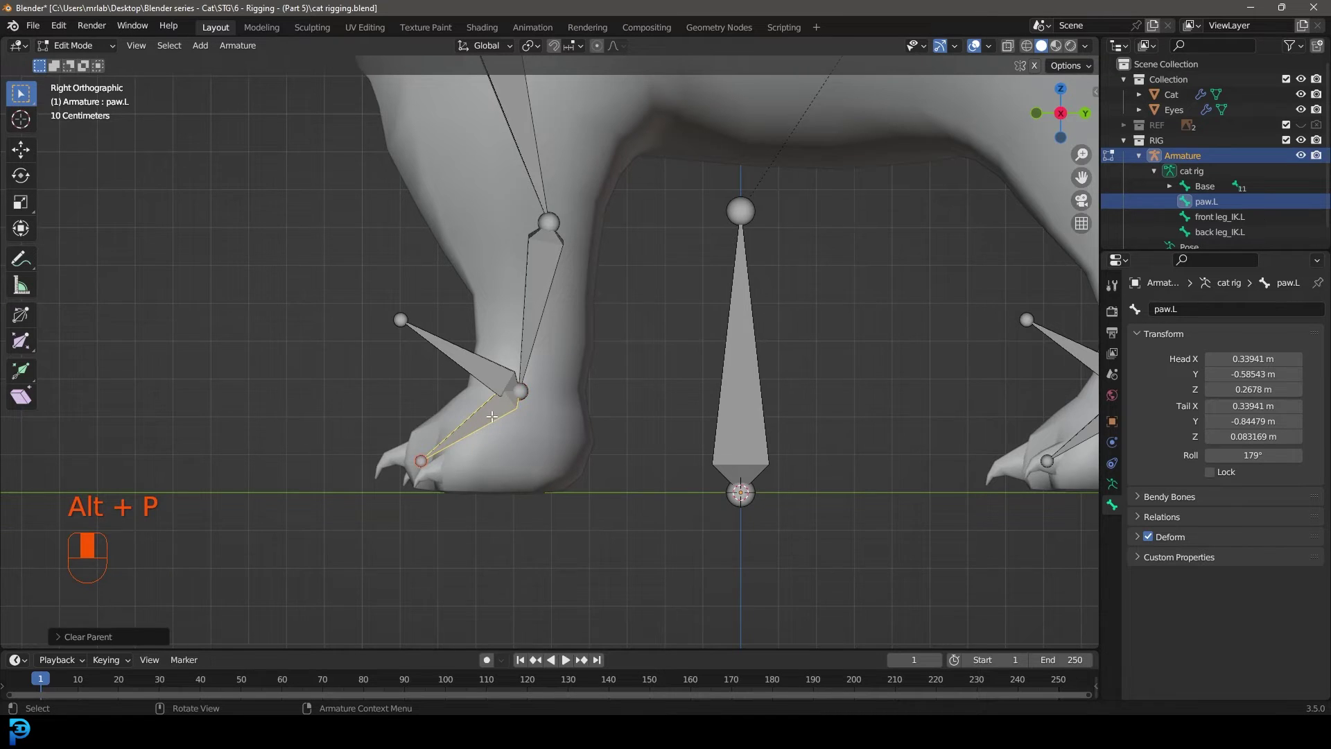
pyautogui.press('g')
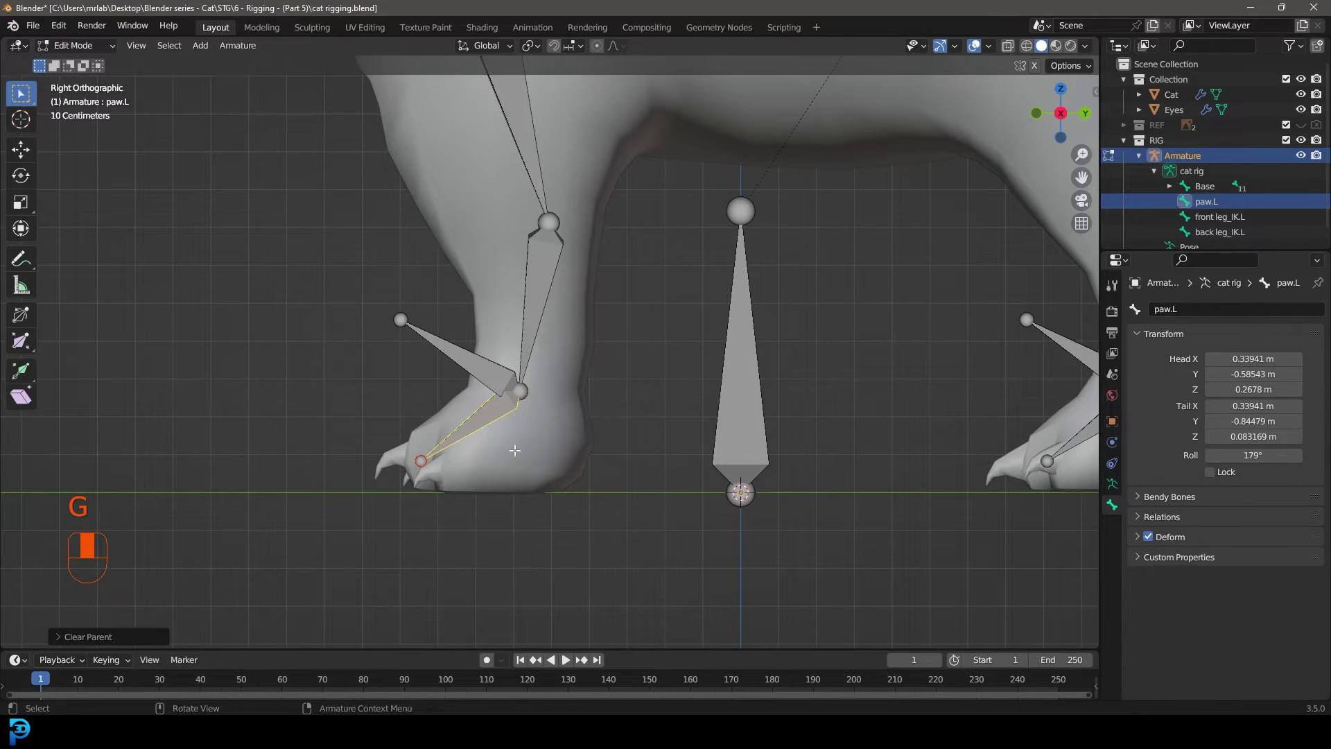
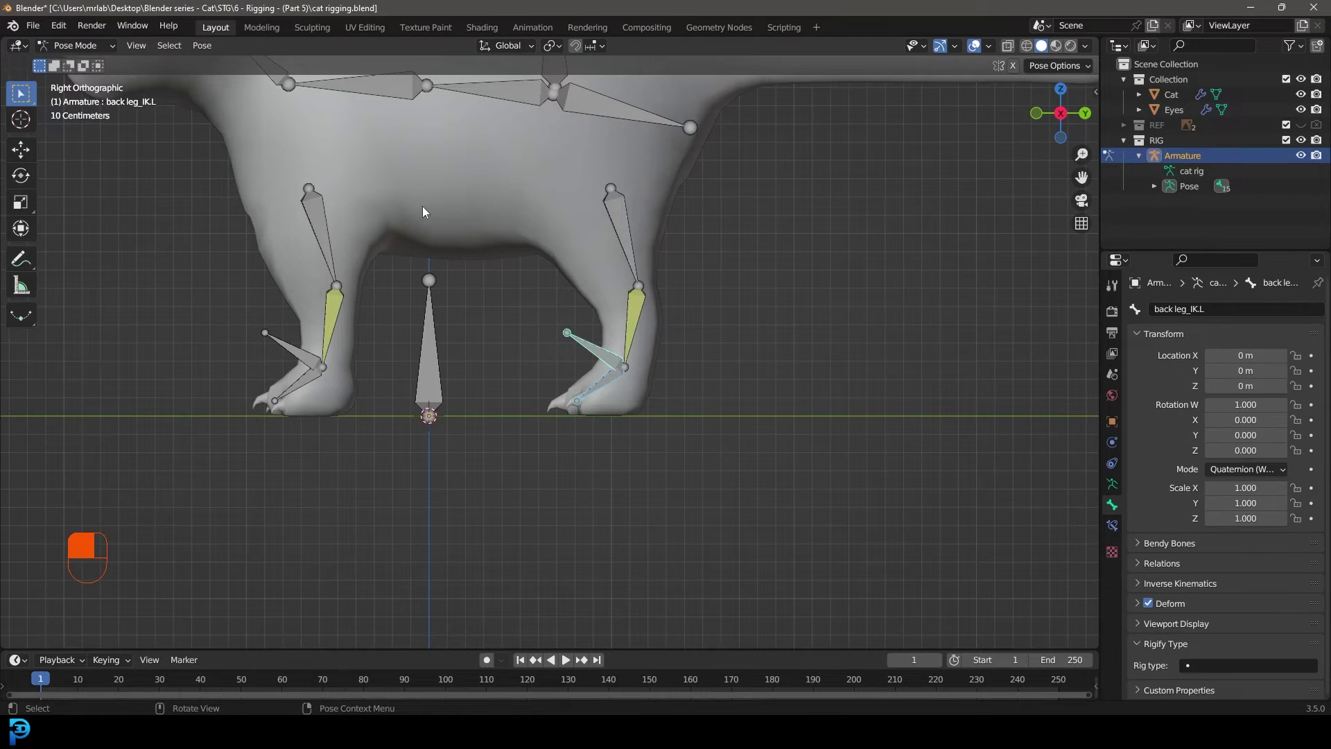
# Step: Test-move the Body lift control with G and cancel back to rest
pyautogui.press('alt+a')
pyautogui.moveTo(665, 171); pyautogui.dragTo(457, 412)
pyautogui.press('g')
pyautogui.click(457, 412)
# Step: Test-move and rotate the front leg IK and Base controls, cancelling back to rest
pyautogui.moveTo(460, 410); pyautogui.dragTo(576, 388)
pyautogui.press('g')
pyautogui.press('r')
pyautogui.click(575, 387)
# Step: Select every bone and clear location, rotation and scale to reset the pose
pyautogui.press('g')
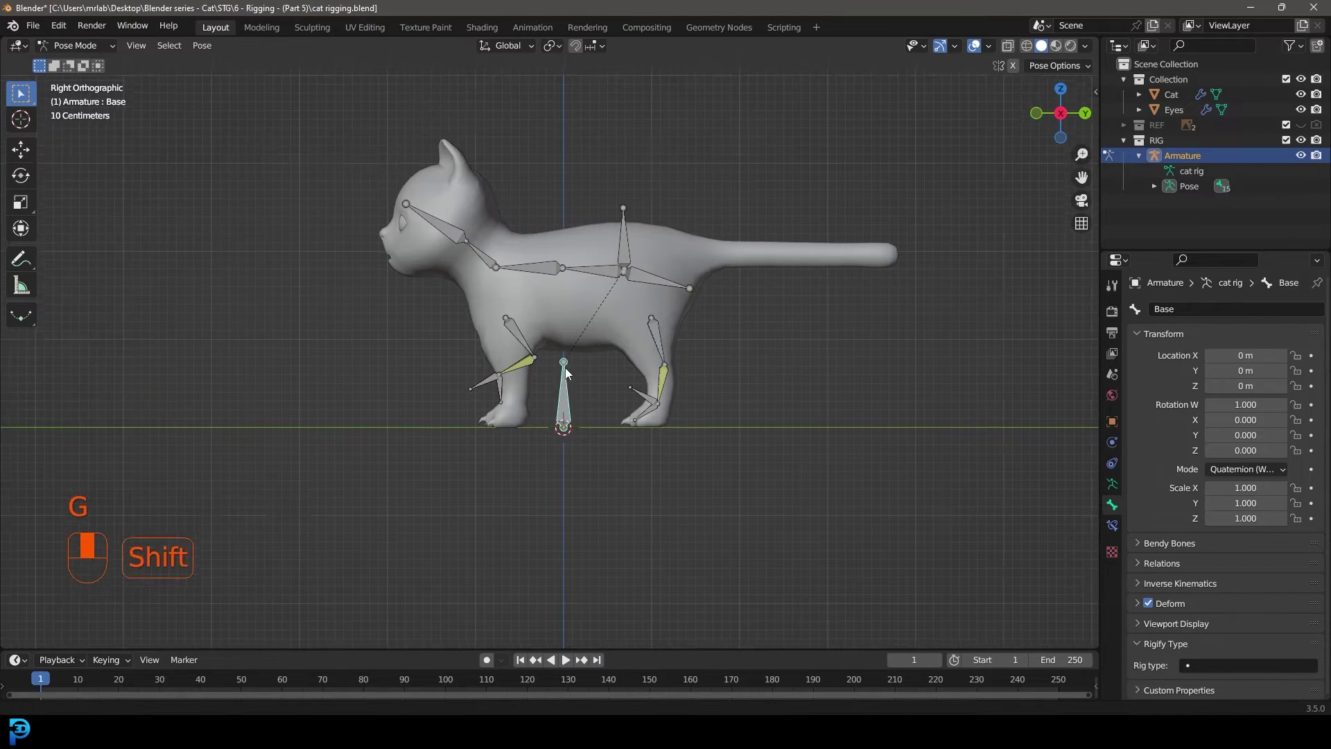
pyautogui.press('a')
pyautogui.press('alt+g')
pyautogui.press('alt+r')
pyautogui.press('alt+s')
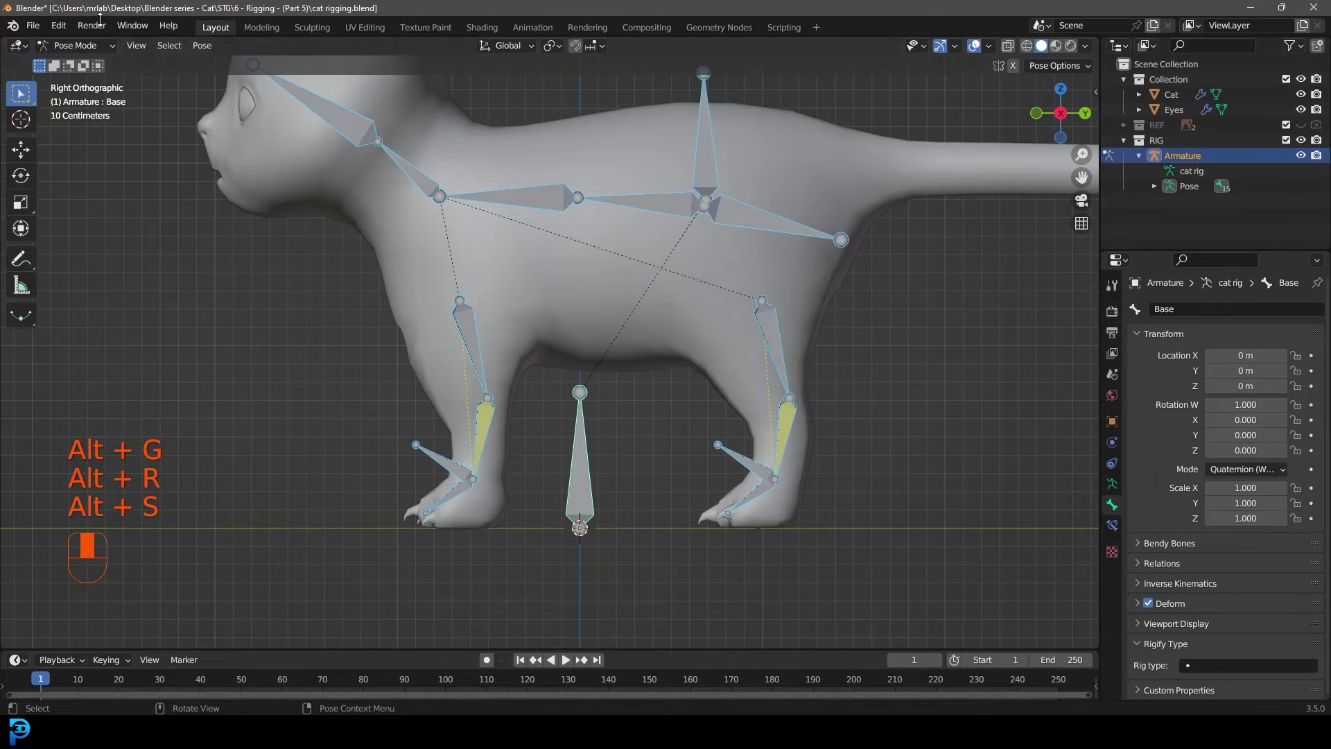
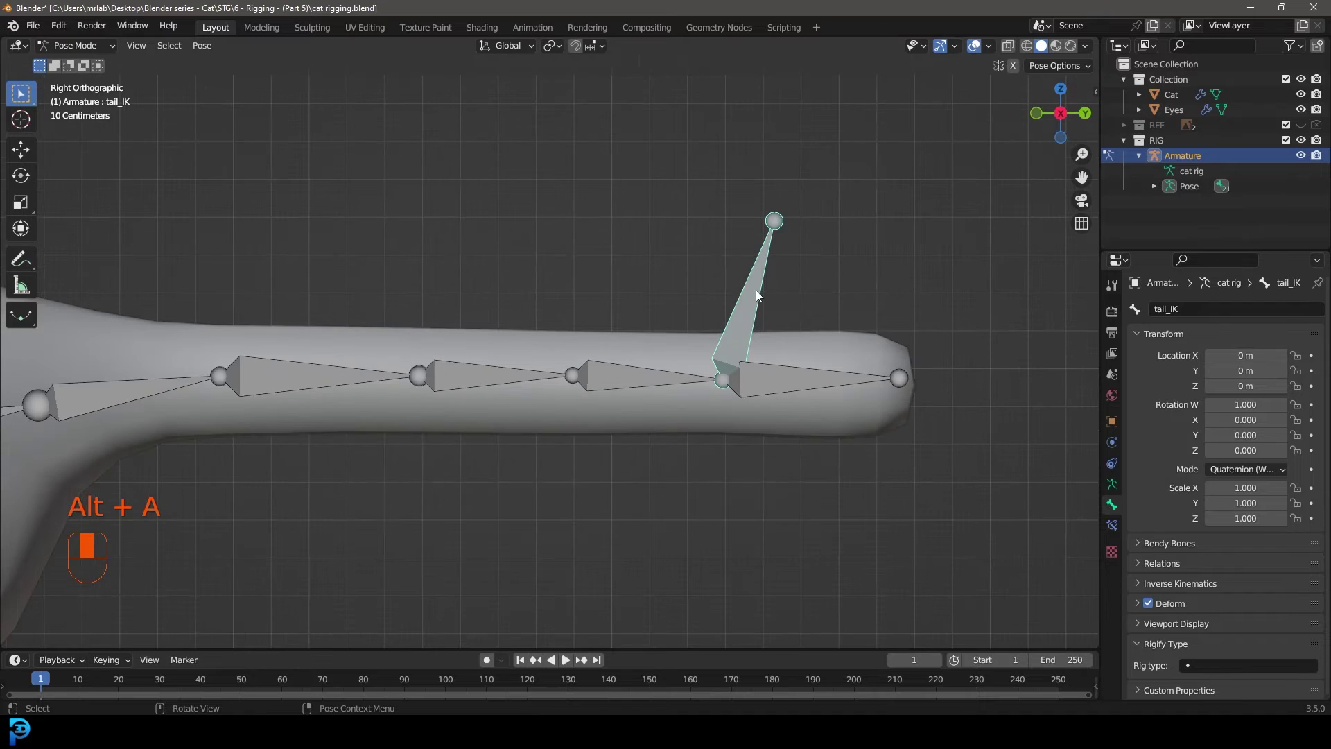
# Step: Grab the tail tip to position the new tail_IK control bone
pyautogui.press('g')
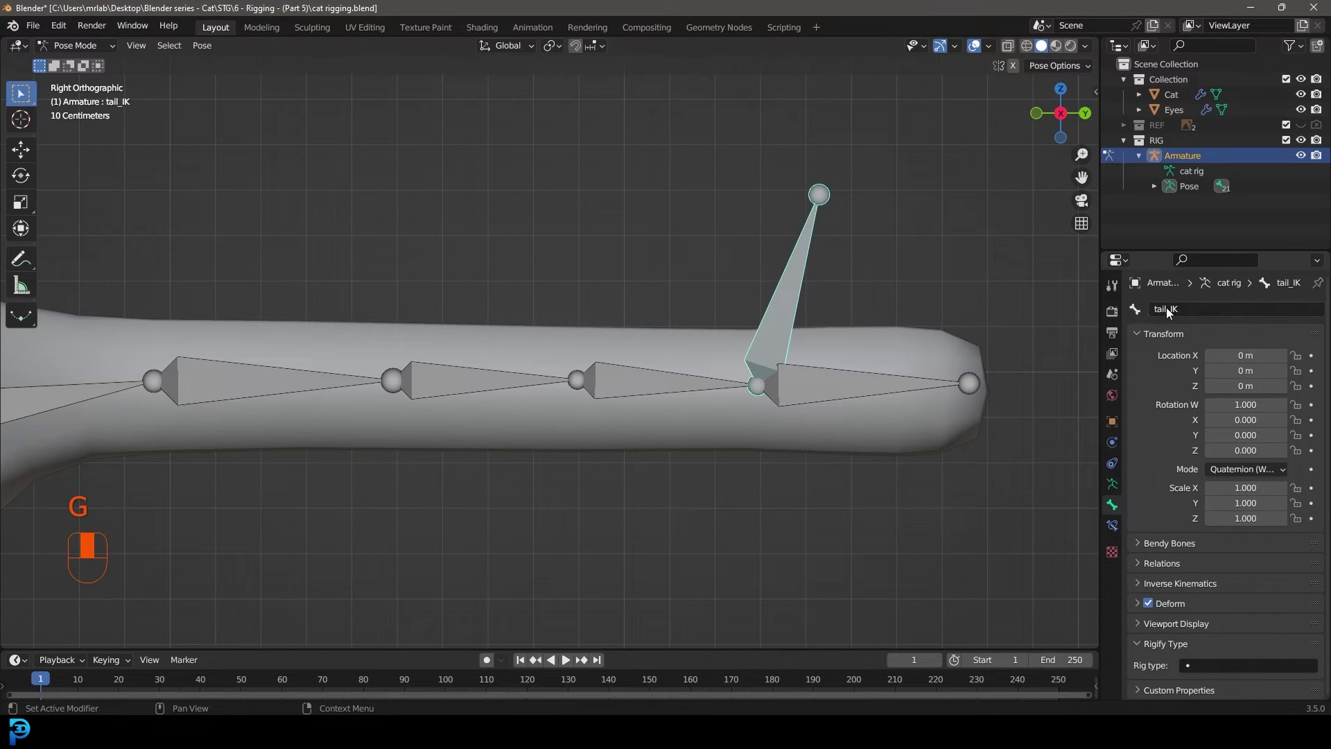
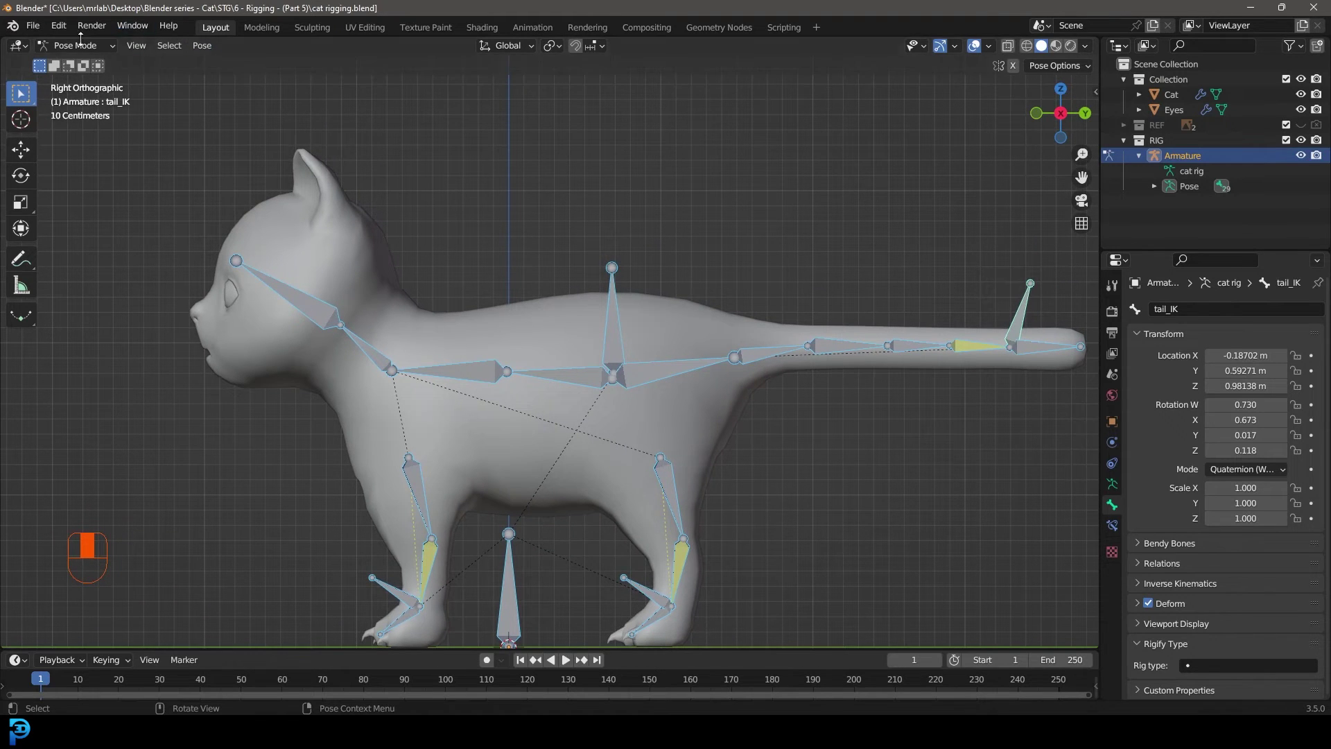
# Step: Frame the cat in front view and select the Eyes object
pyautogui.moveTo(75, 55); pyautogui.dragTo(1305, 145)
pyautogui.moveTo(1305, 144); pyautogui.dragTo(657, 296)
pyautogui.press('KP_1')
pyautogui.click(658, 295)
# Step: Show the Eyes object's Mirror modifier in the properties panel
pyautogui.moveTo(657, 295); pyautogui.dragTo(1115, 448)
pyautogui.press('Tab')
pyautogui.press('Tab')
pyautogui.click(1116, 448)
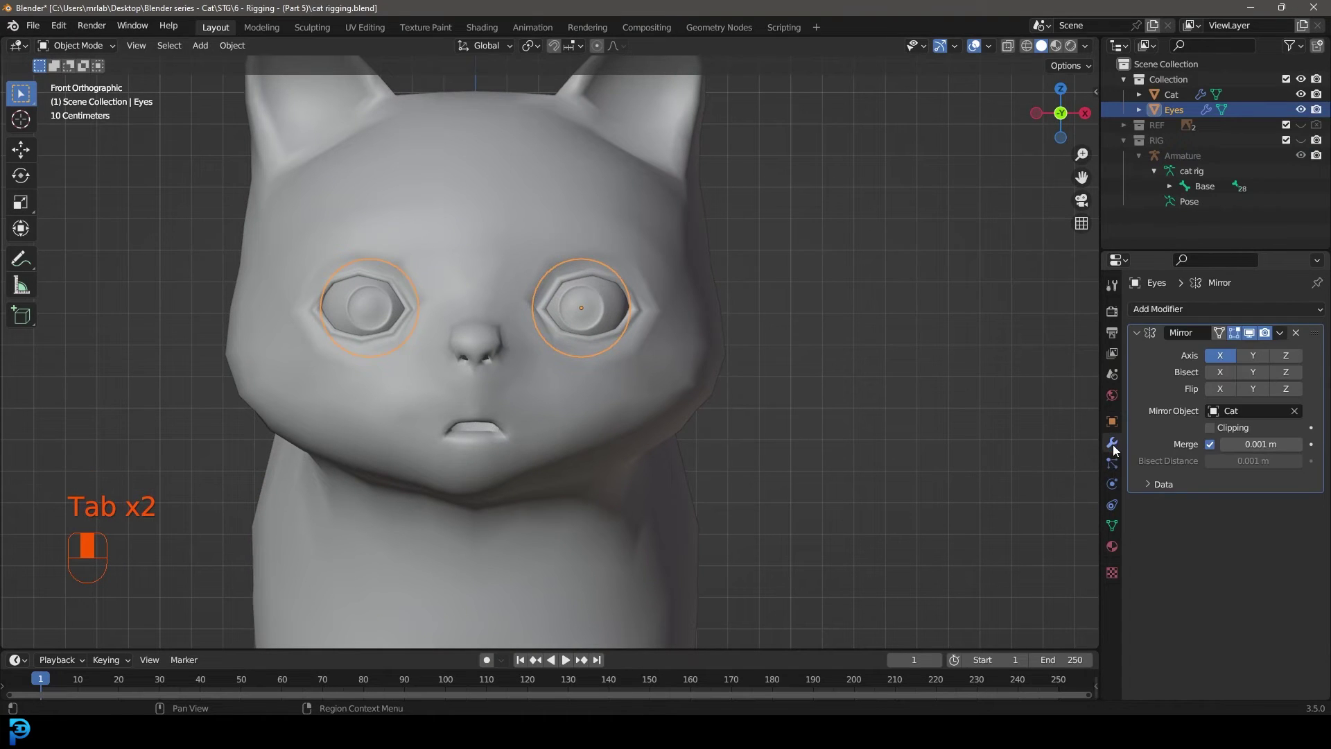
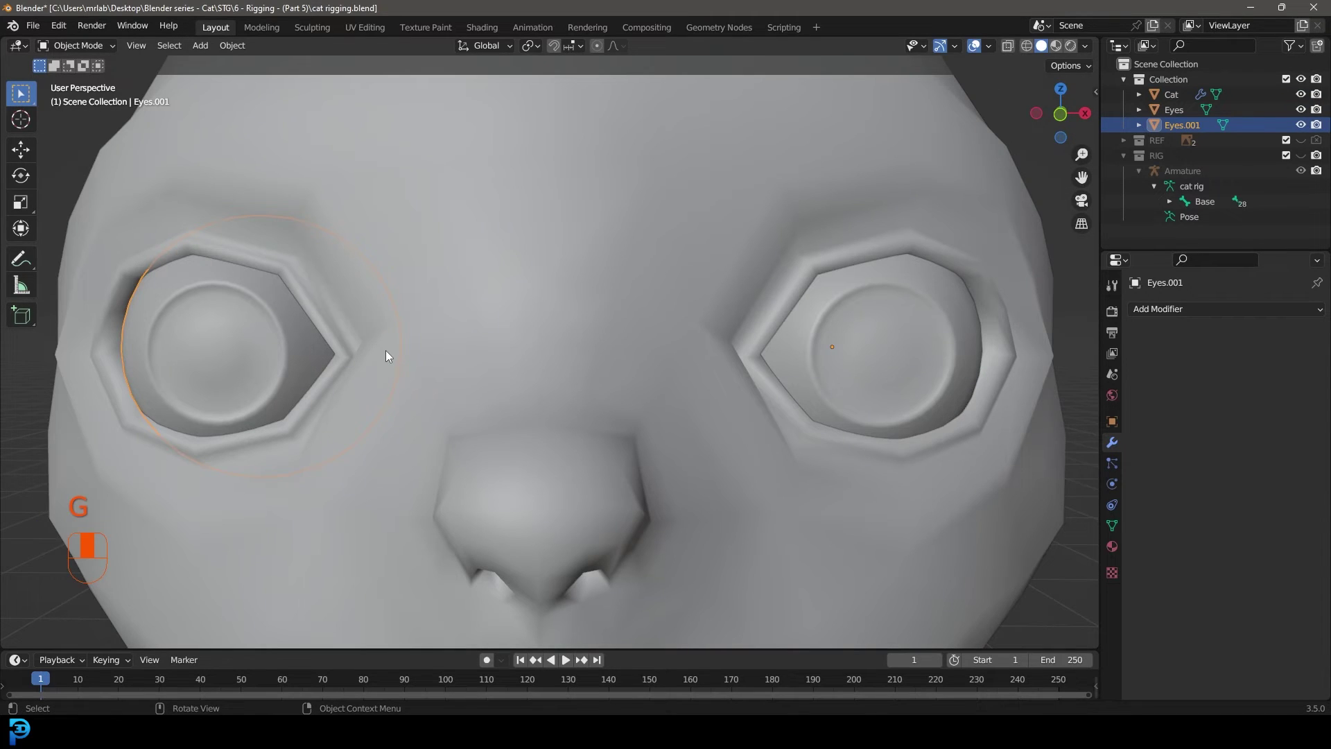
# Step: Search with F3 for the bone-adding command for the eye-look controls
pyautogui.press('F3')
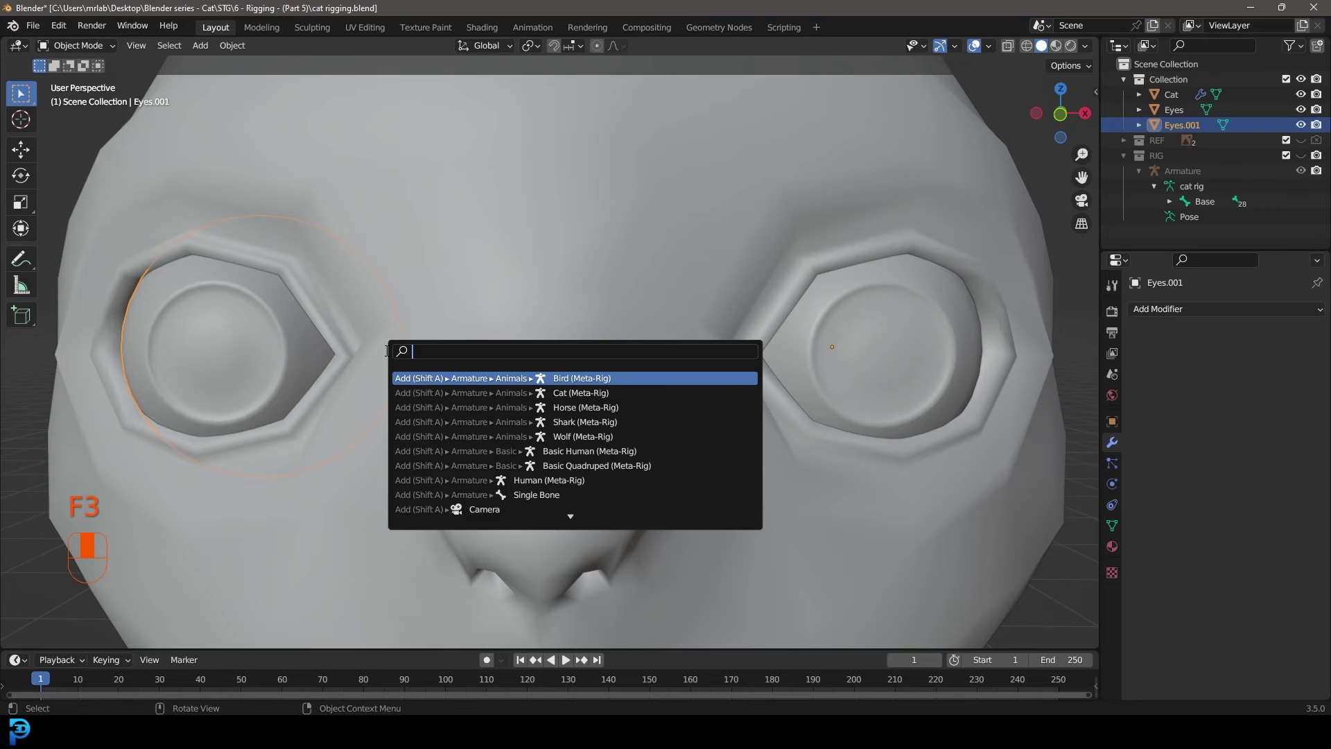
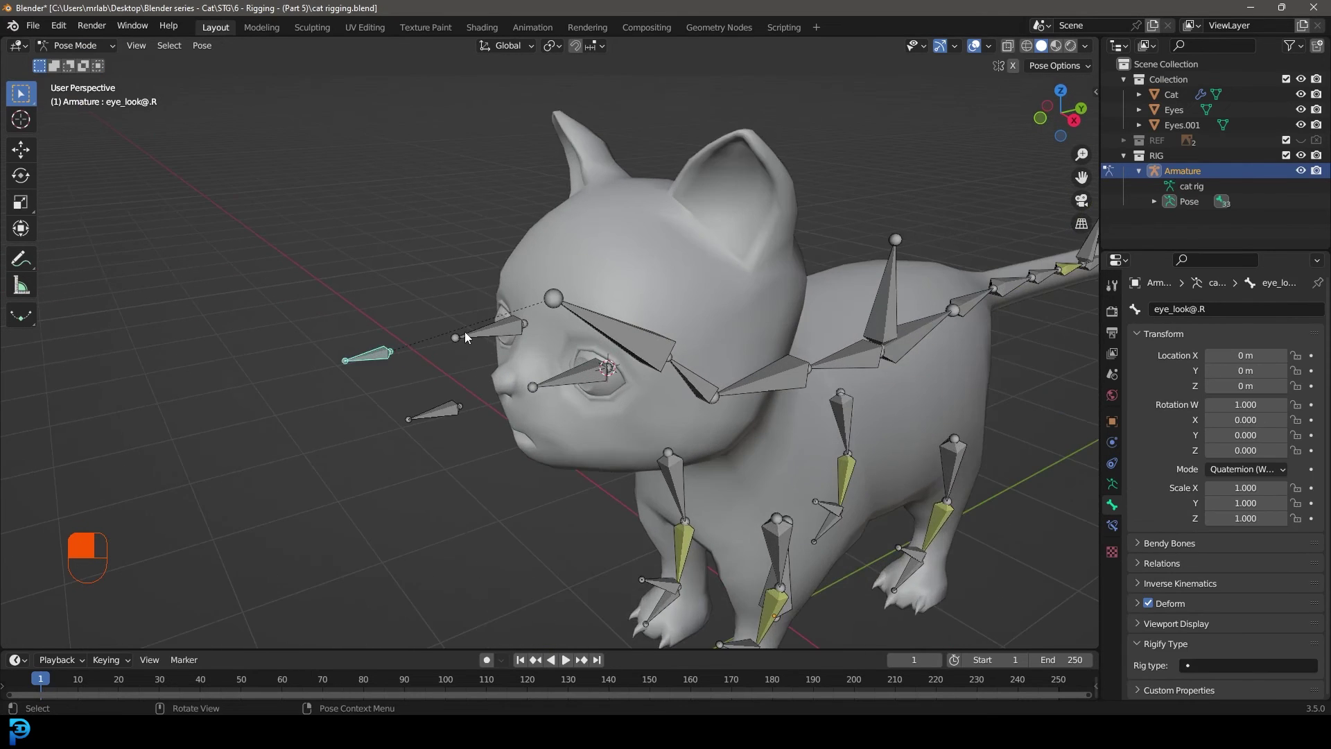
# Step: Constrain the left eye bone to its eye_look control with Damped Track
pyautogui.moveTo(323, 495); pyautogui.dragTo(699, 343)
pyautogui.click(699, 343)
pyautogui.moveTo(699, 343); pyautogui.dragTo(675, 360)
pyautogui.press('ctrl+shift+c')
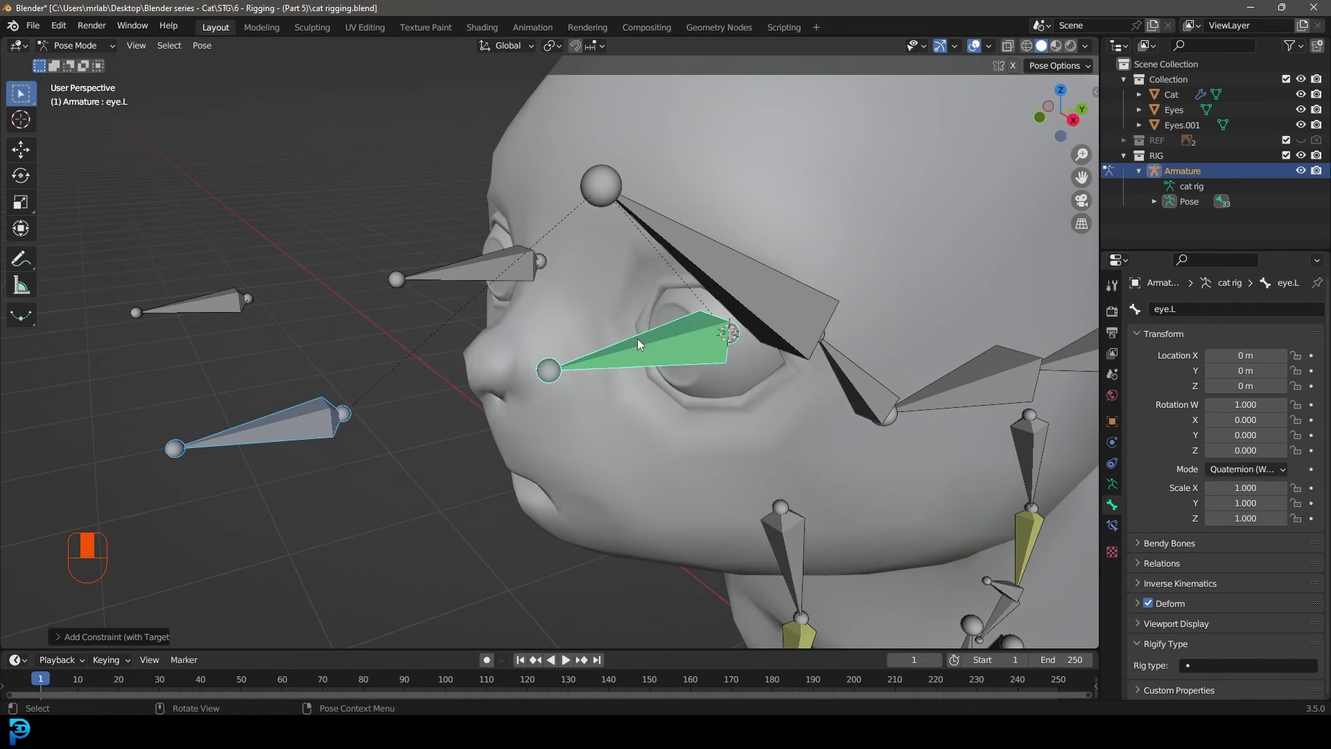
# Step: Constrain the right eye bone to its eye_look control with Damped Track
pyautogui.click(438, 393)
pyautogui.press('g')
pyautogui.middleClick(419, 353)
pyautogui.click(343, 361)
pyautogui.click(607, 284)
pyautogui.press('ctrl+shift+c')
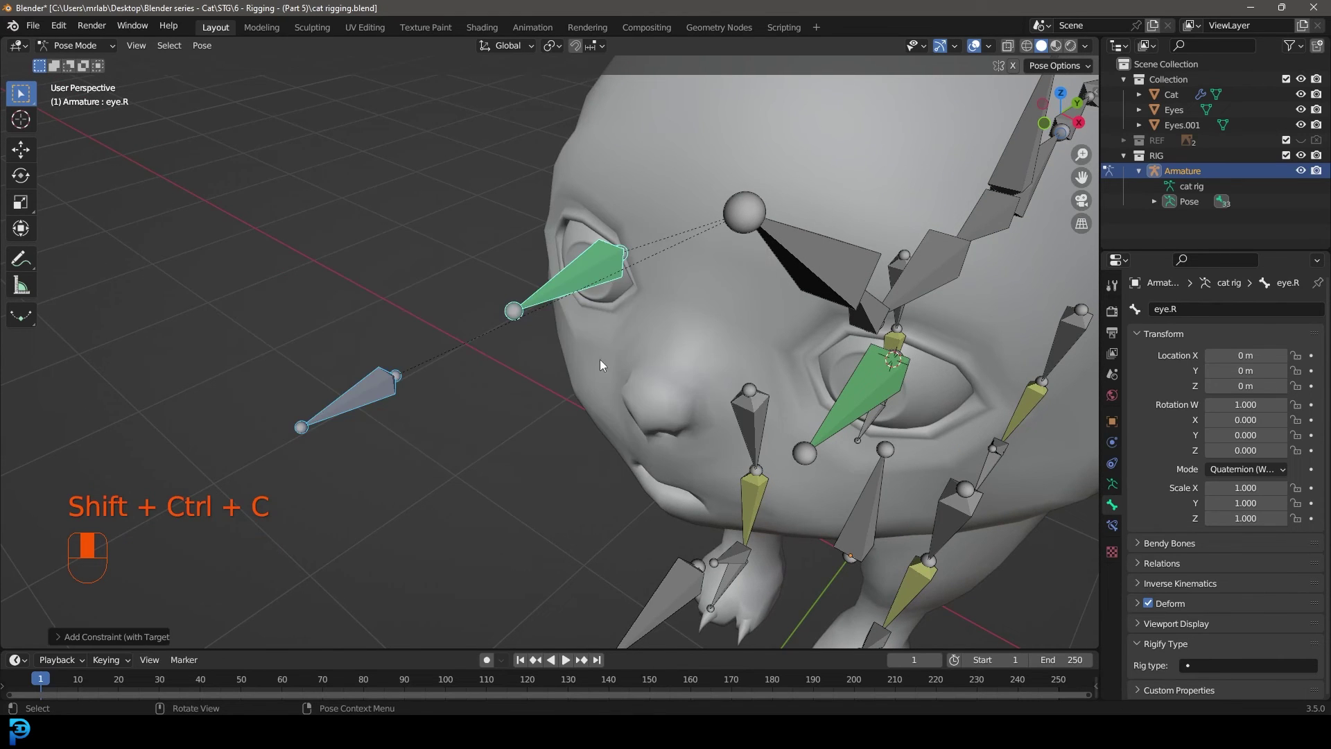
# Step: Test the eye tracking by moving an eye control and rotating the Head bone
pyautogui.moveTo(491, 439); pyautogui.dragTo(439, 357)
pyautogui.middleClick(439, 357)
pyautogui.click(439, 353)
pyautogui.press('g')
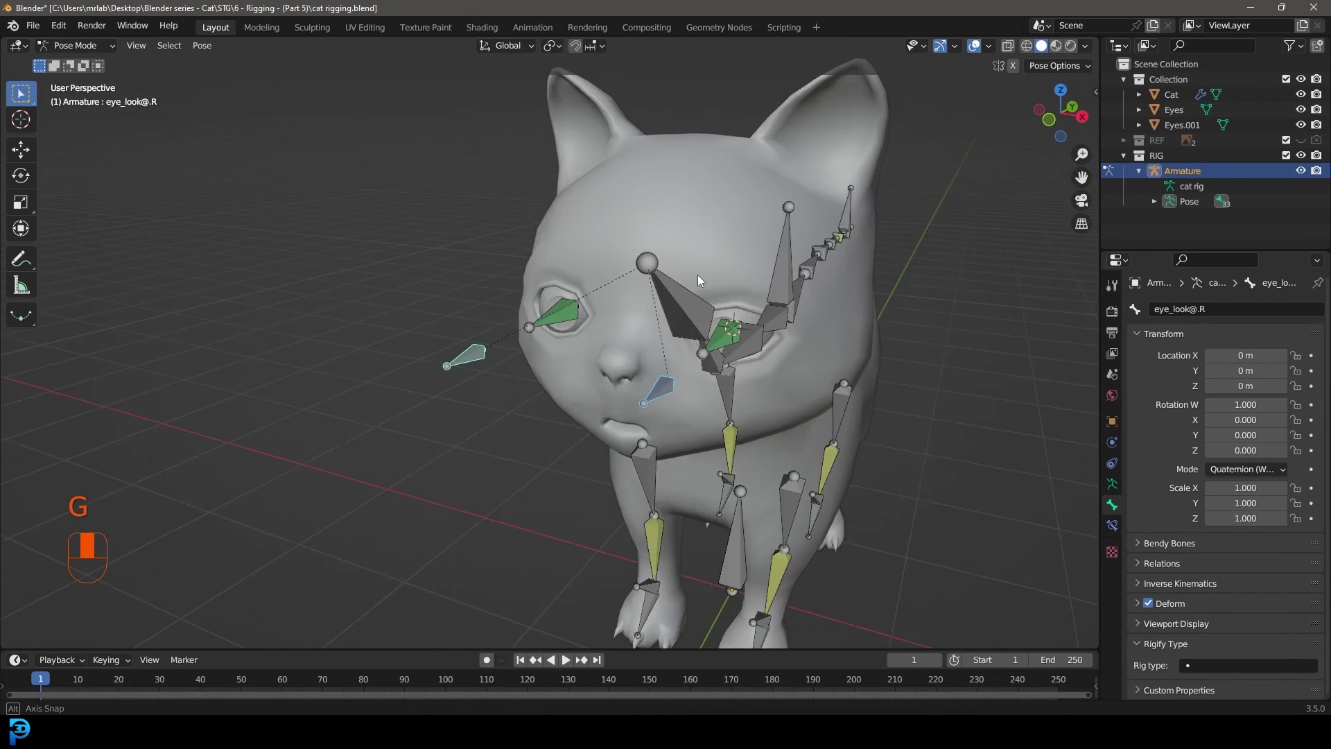
pyautogui.press('g')
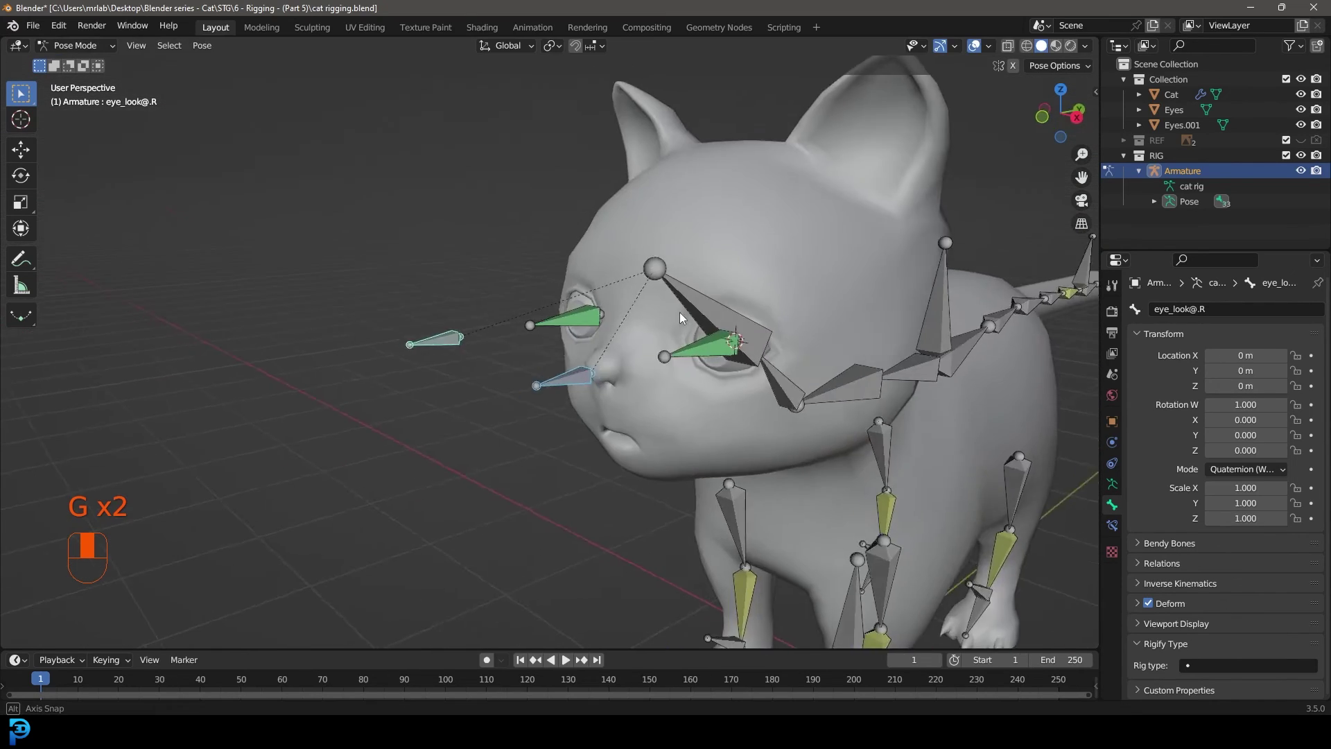
pyautogui.press('r')
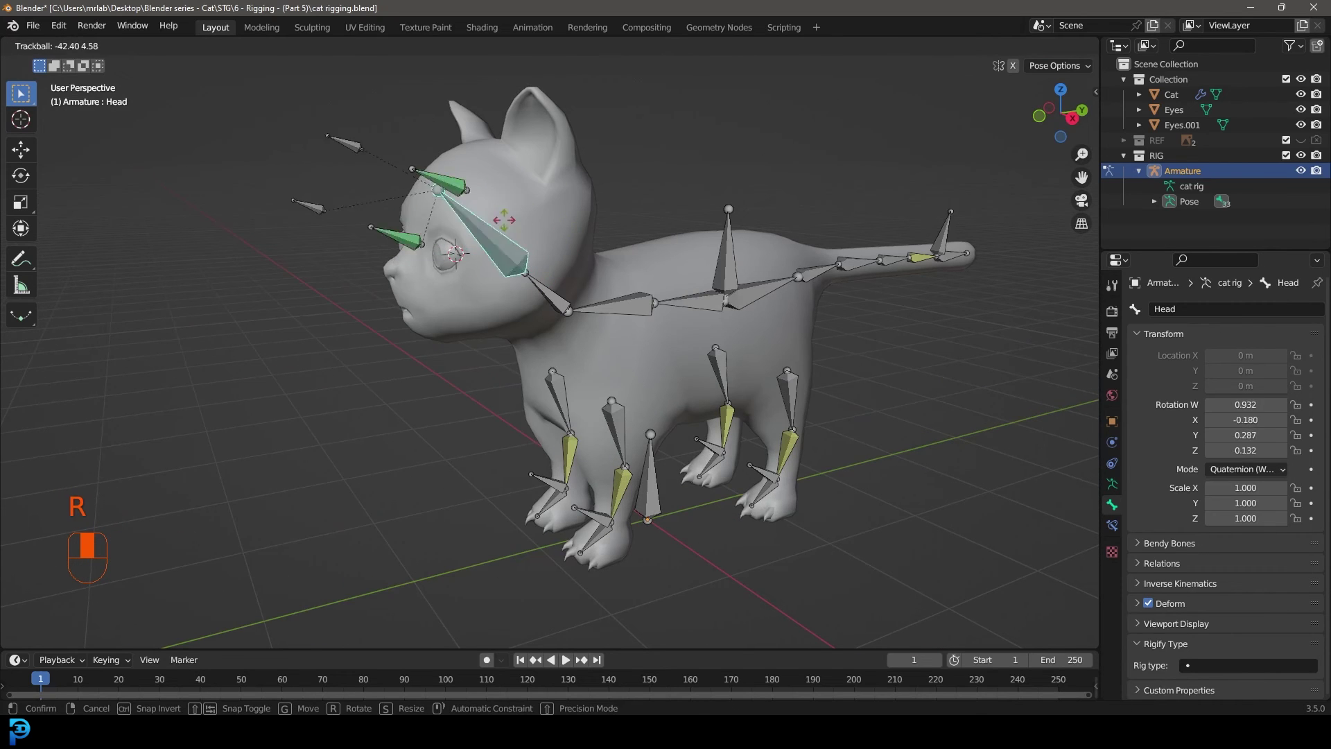
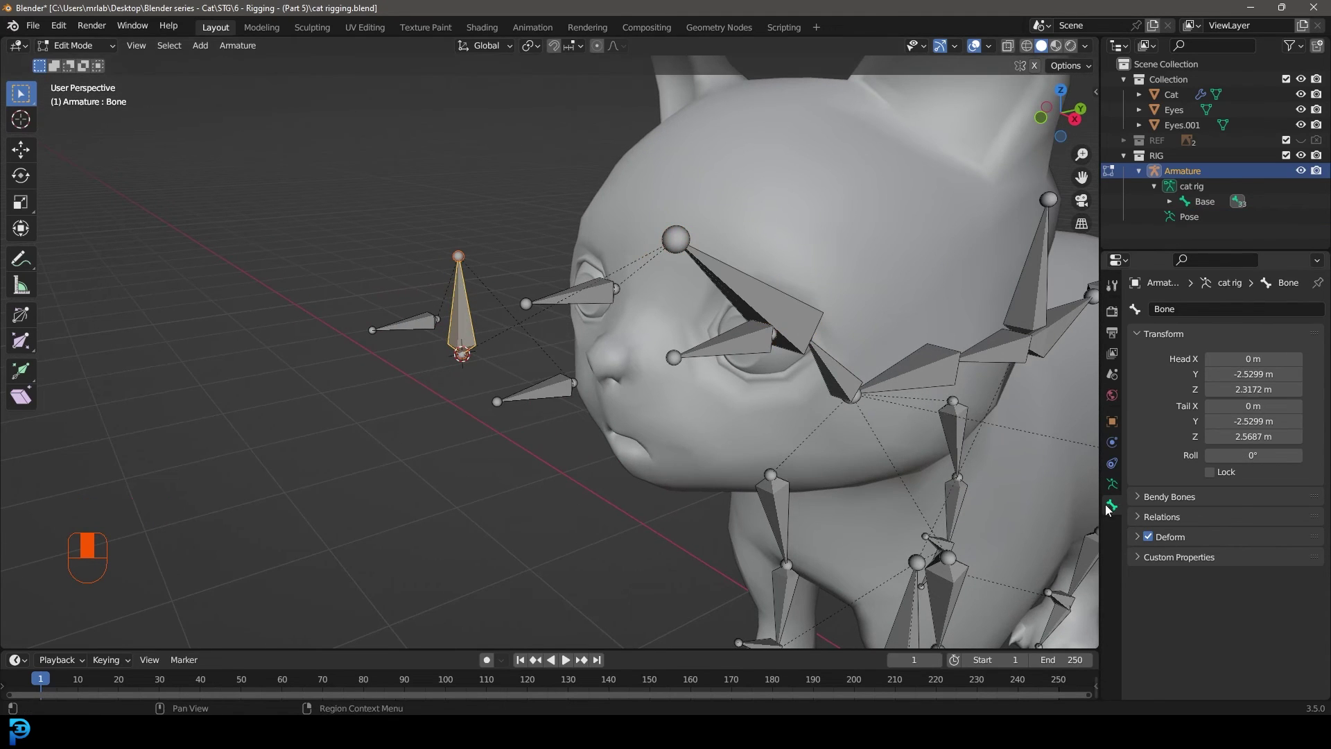
# Step: Place master eye CON before the face and parent both eye_look bones to it
pyautogui.moveTo(1186, 318); pyautogui.dragTo(610, 394)
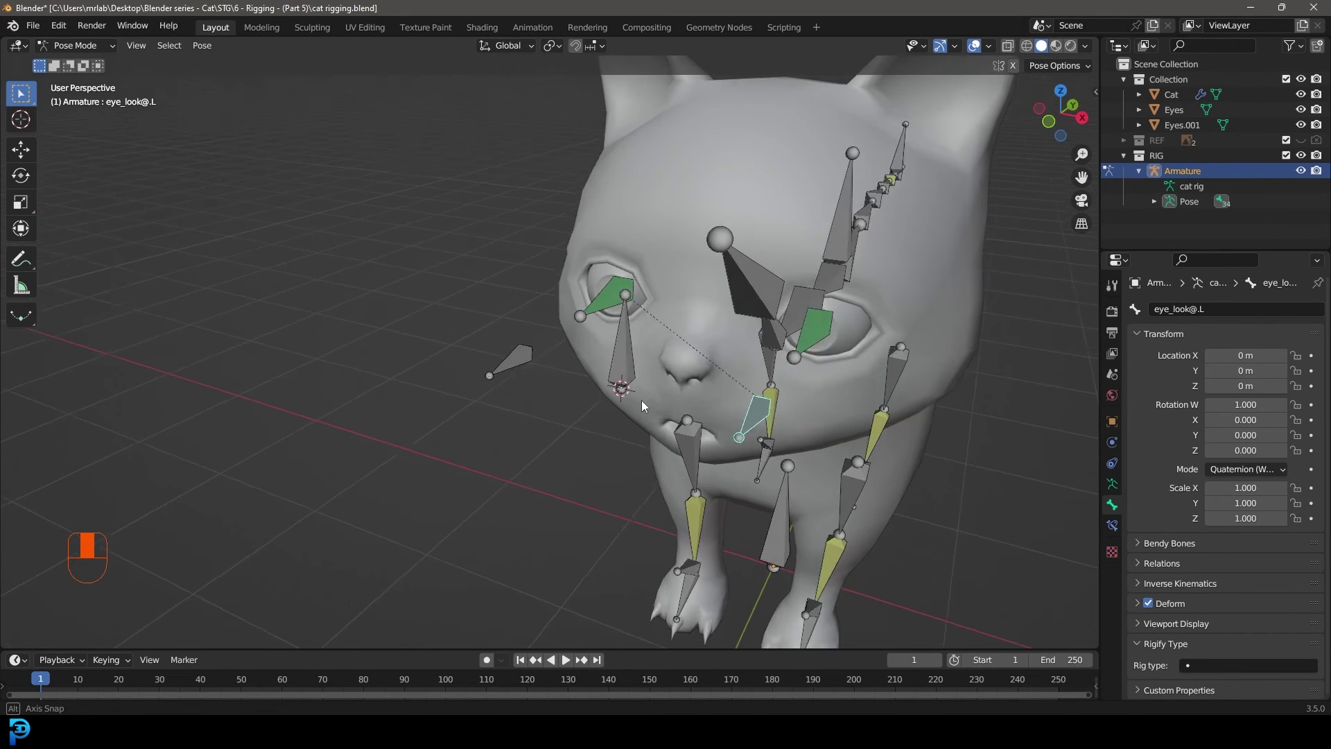
pyautogui.press('g')
pyautogui.click(626, 359)
pyautogui.moveTo(632, 377); pyautogui.dragTo(724, 339)
pyautogui.press('g')
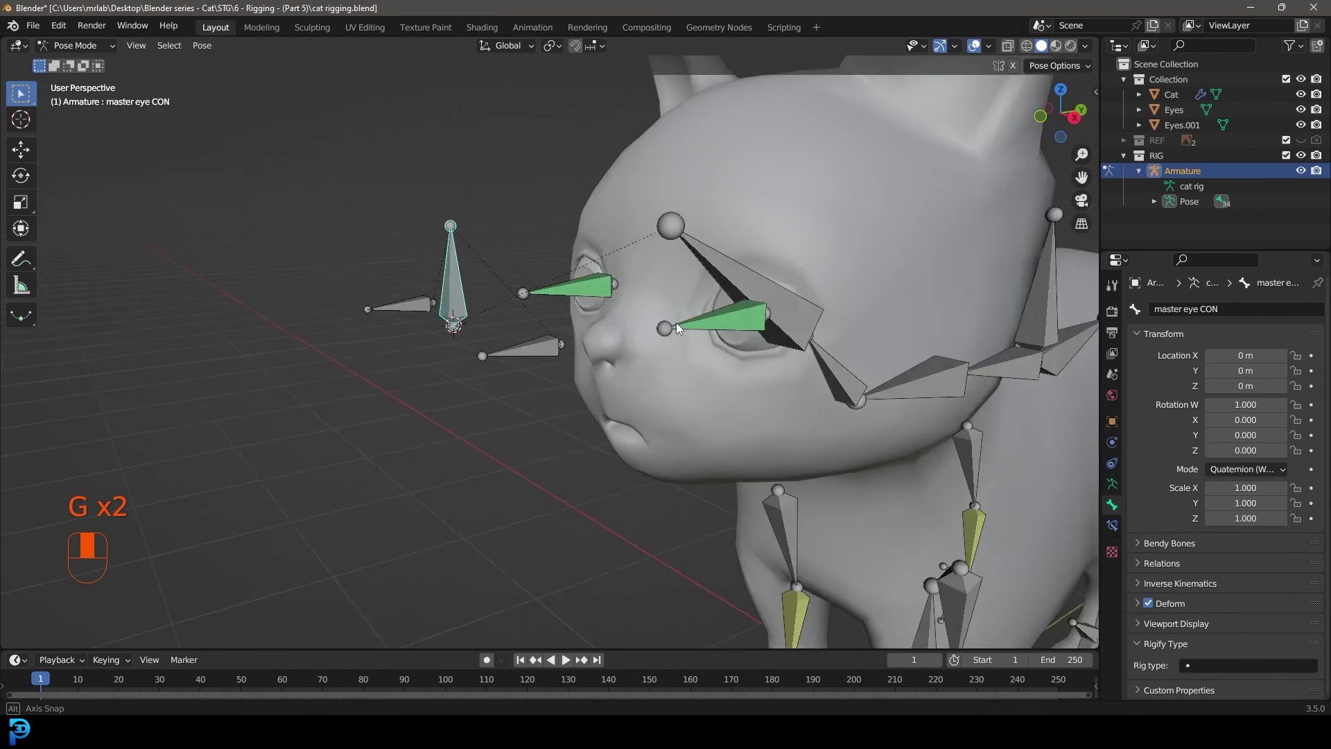
# Step: Test-move master eye CON from a side view and return the rig to rest
pyautogui.click(669, 328)
pyautogui.press('r')
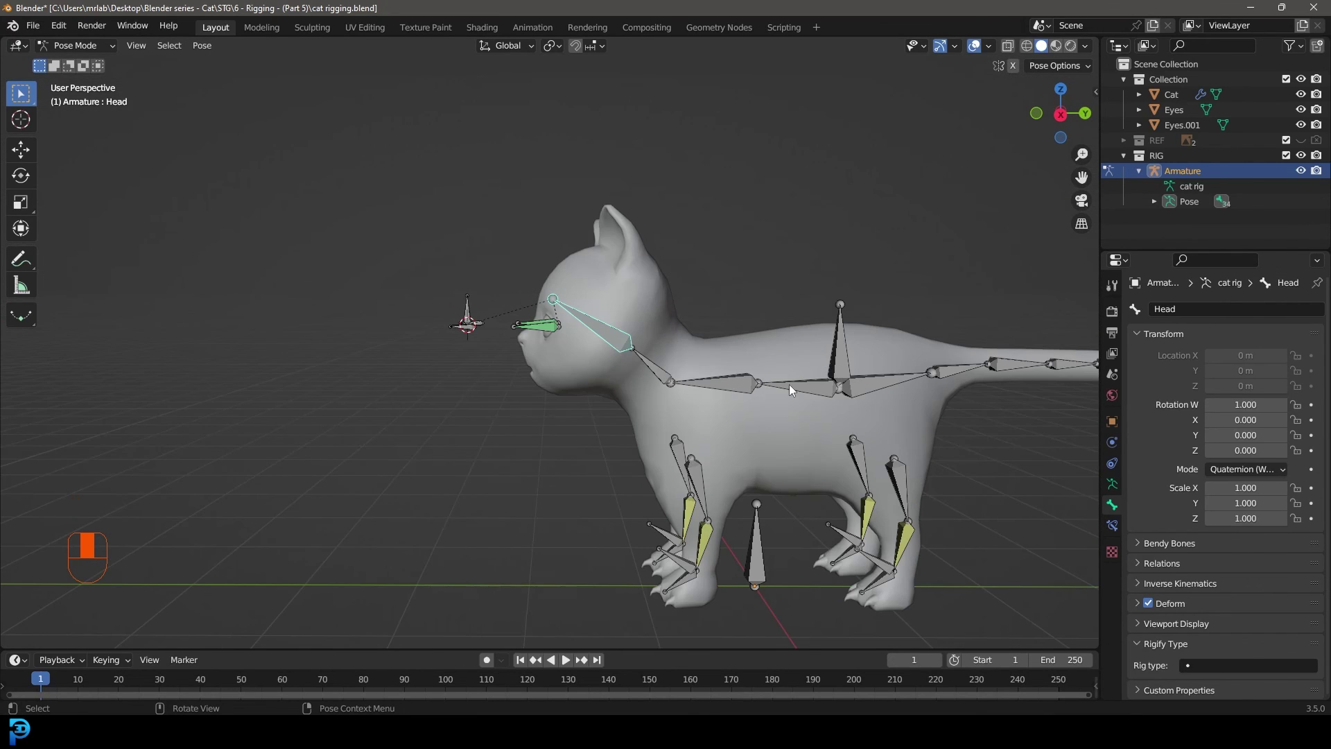
pyautogui.moveTo(742, 383); pyautogui.dragTo(733, 389)
pyautogui.press('r')
pyautogui.press('r')
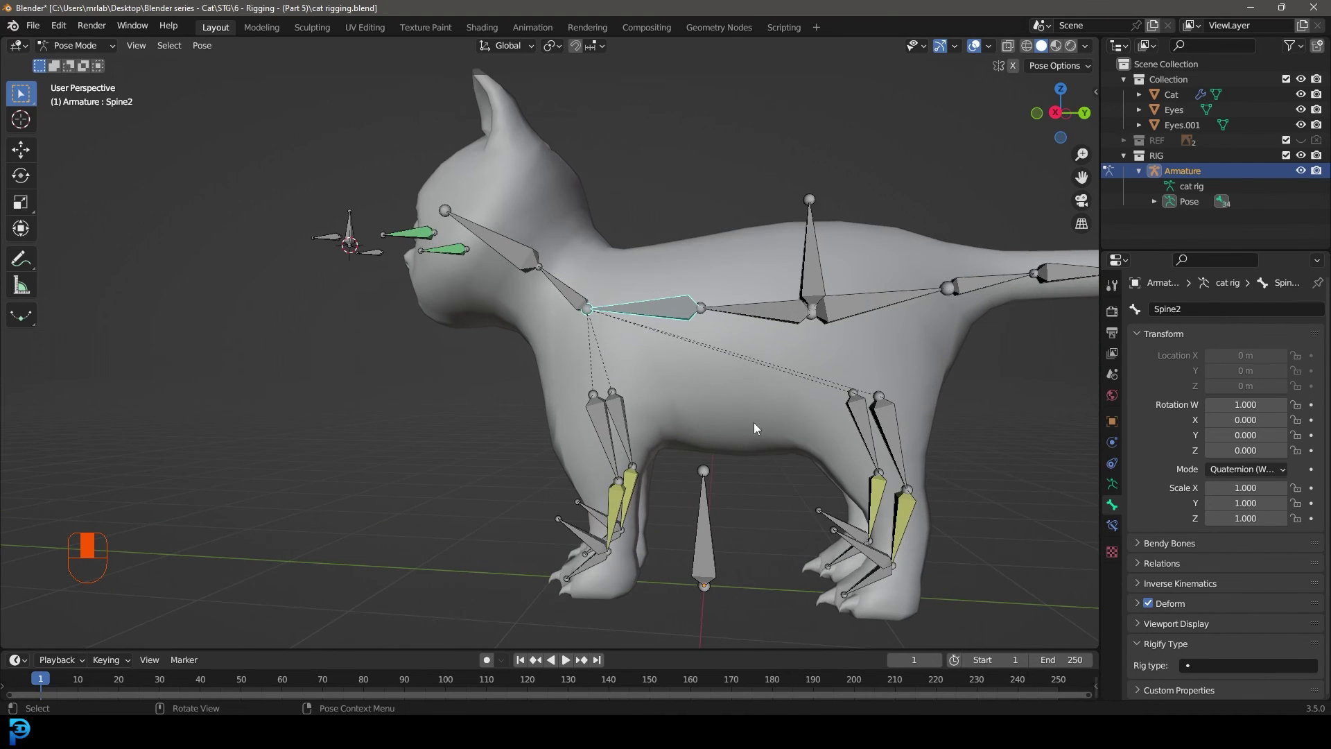
pyautogui.press('r')
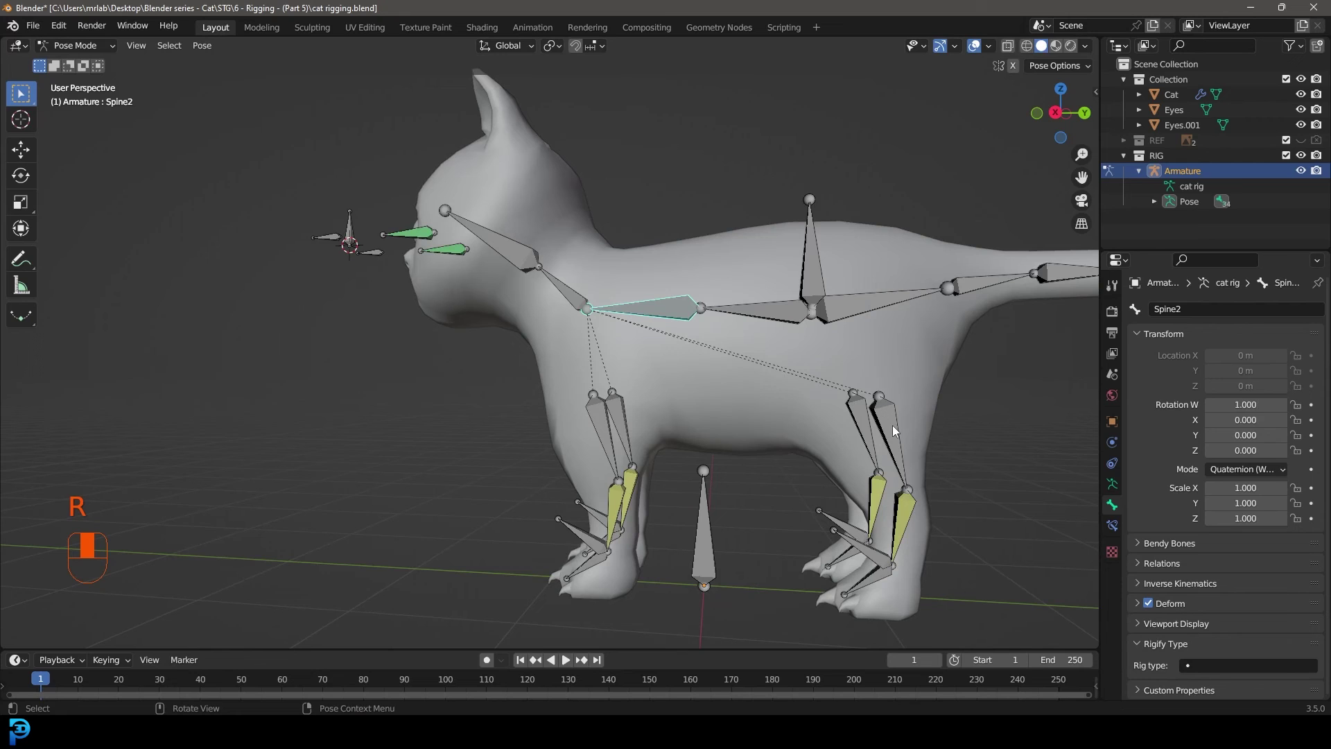
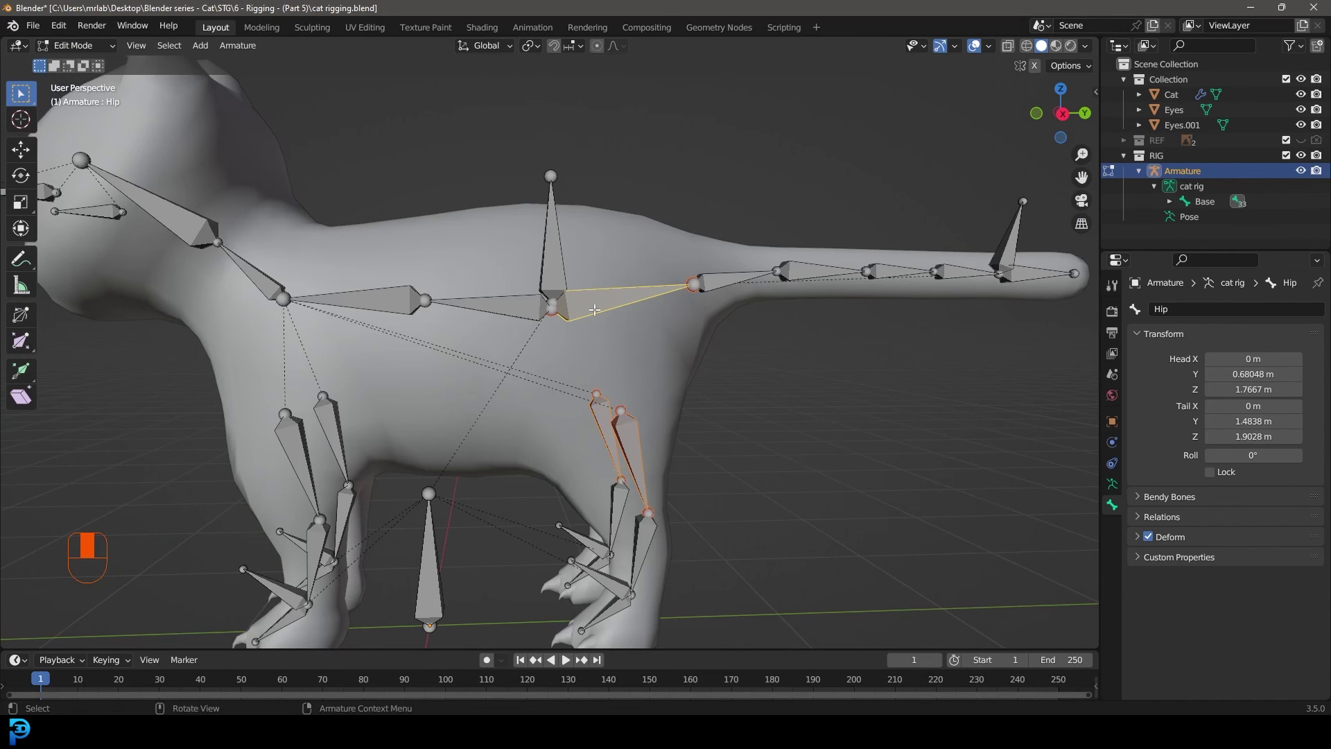
# Step: Parent the selected hip and hind-leg bones to Body lift with Keep Offset
pyautogui.press('ctrl+p')
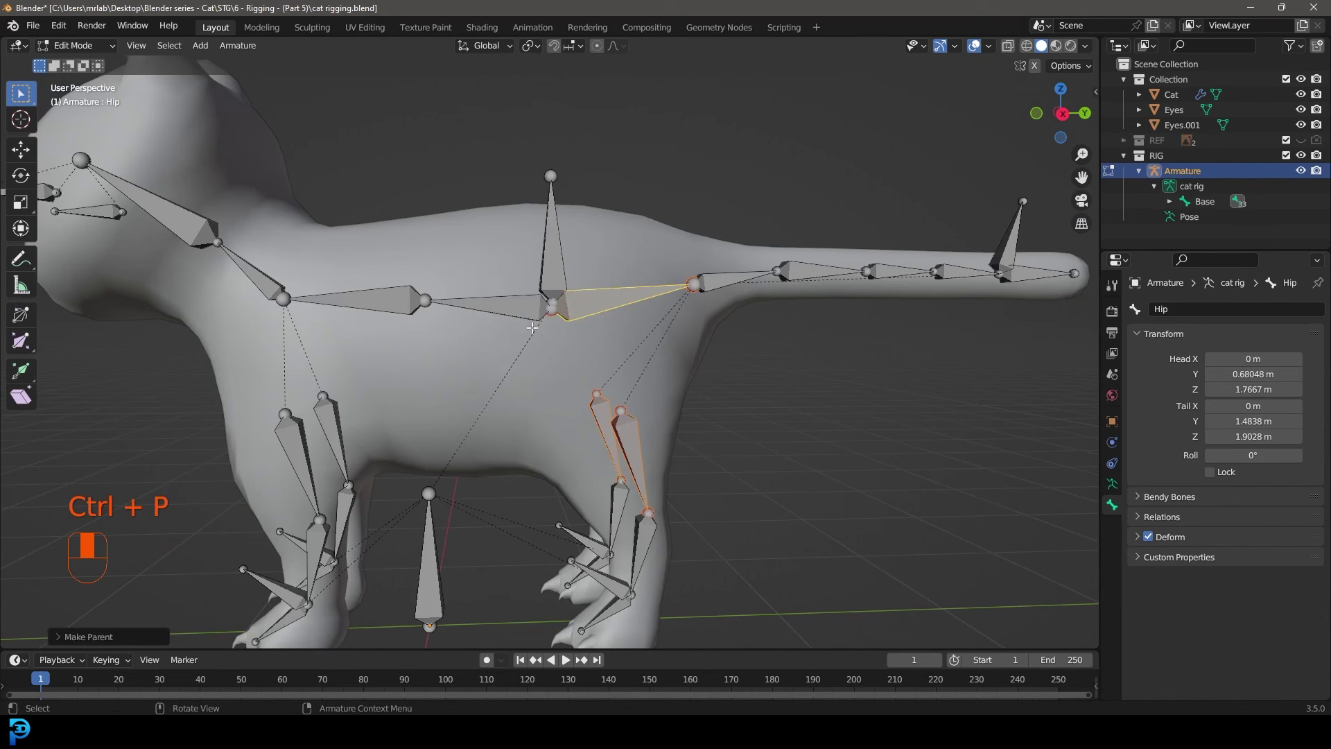
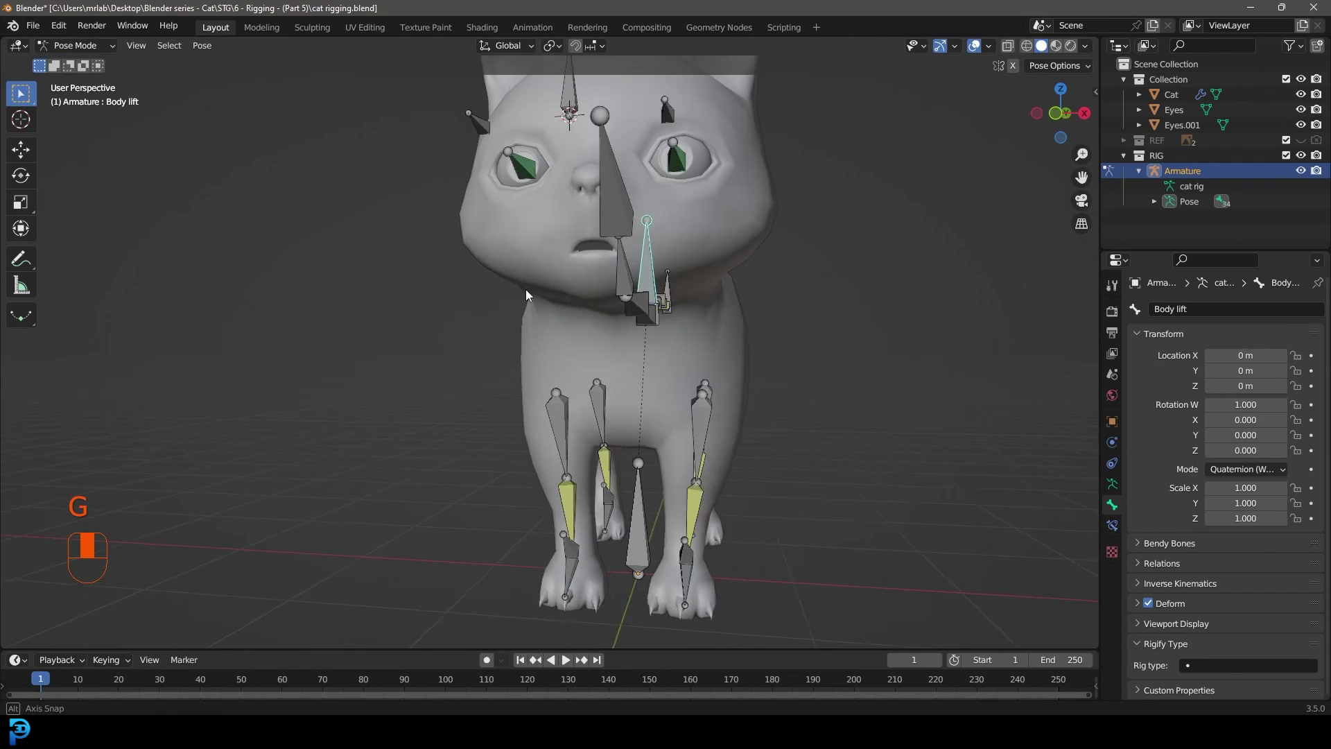
# Step: Lift the Body lift control in side view to check the legs stay planted
pyautogui.press('g')
pyautogui.press('KP_3')
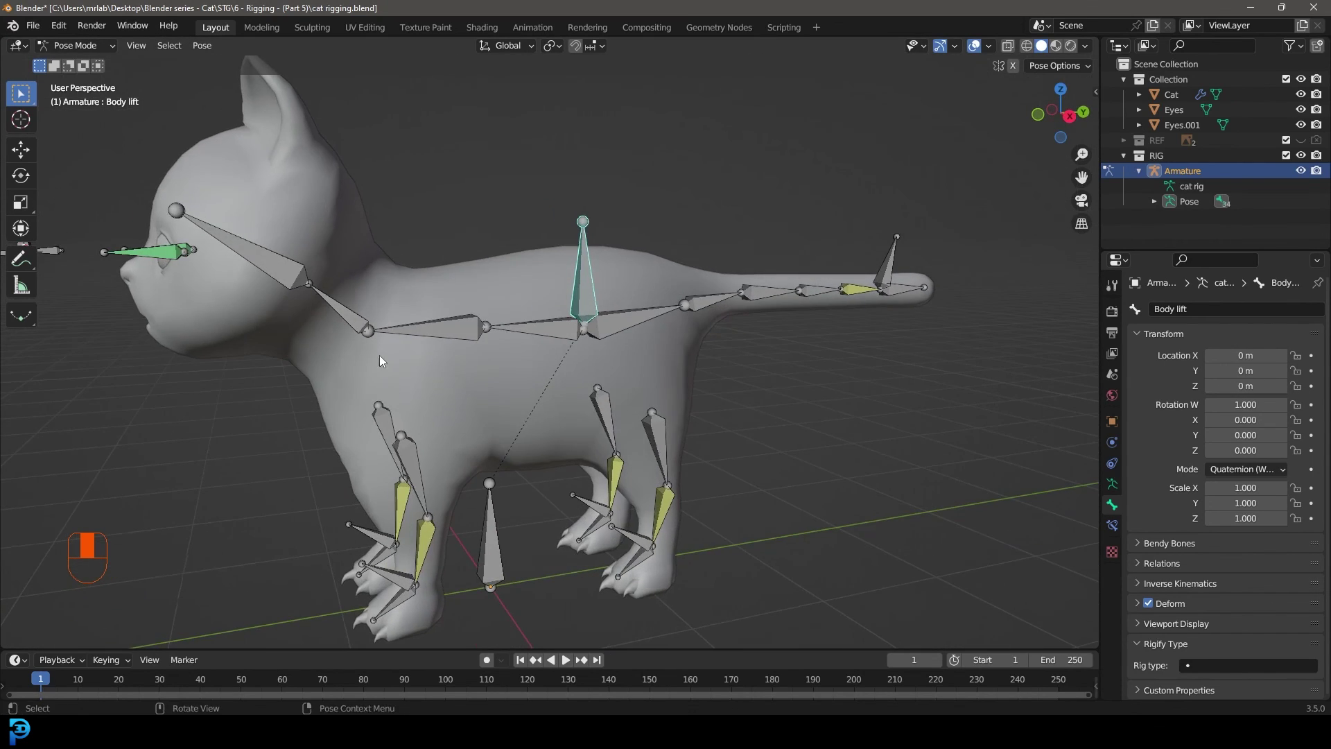
pyautogui.moveTo(452, 461); pyautogui.dragTo(341, 370)
pyautogui.click(341, 370)
# Step: Test-move the leg IK control bones while orbiting around the cat
pyautogui.moveTo(341, 370); pyautogui.dragTo(1153, 611)
pyautogui.click(1153, 610)
pyautogui.moveTo(1153, 610); pyautogui.dragTo(480, 313)
pyautogui.click(480, 313)
pyautogui.moveTo(480, 314); pyautogui.dragTo(1153, 612)
pyautogui.click(1153, 612)
pyautogui.moveTo(1121, 600); pyautogui.dragTo(1151, 608)
pyautogui.click(1151, 608)
# Step: Test-move the Base control bone near the hind feet
pyautogui.moveTo(1152, 608); pyautogui.dragTo(1150, 605)
pyautogui.click(1150, 605)
pyautogui.moveTo(1153, 605); pyautogui.dragTo(426, 324)
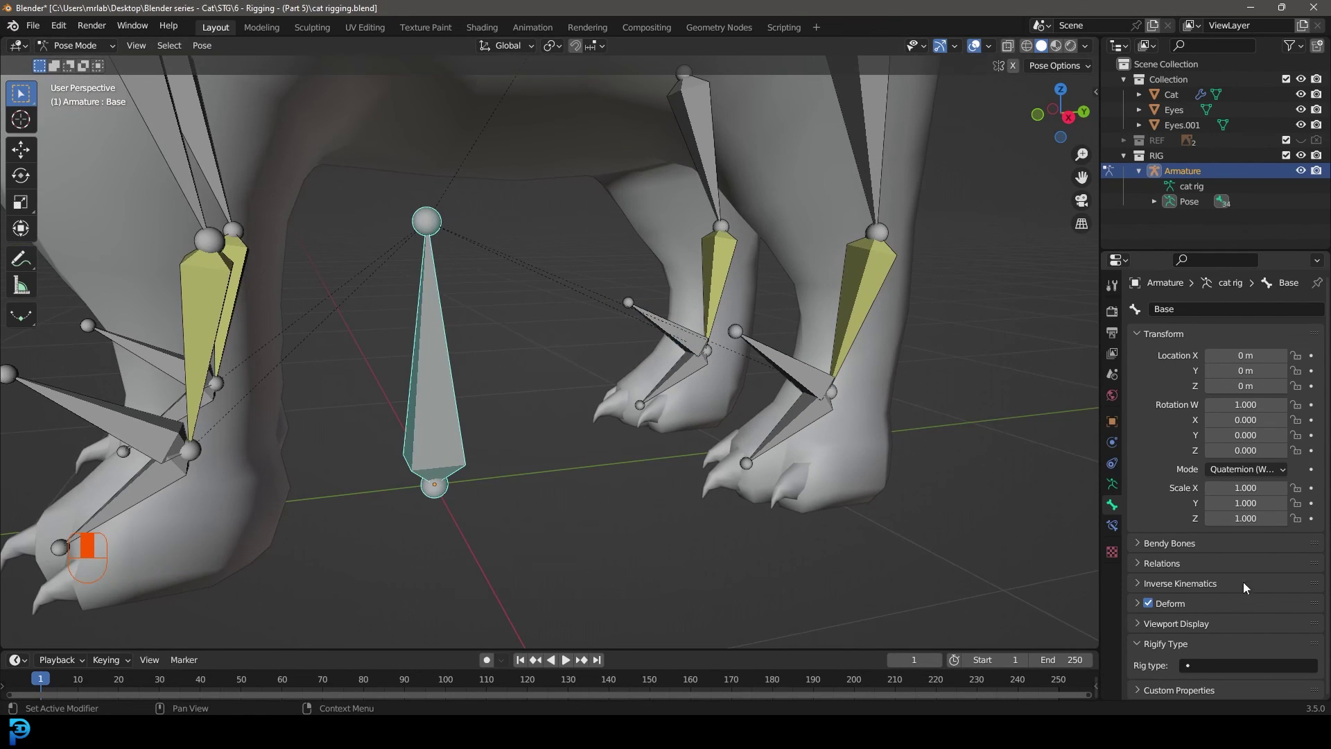
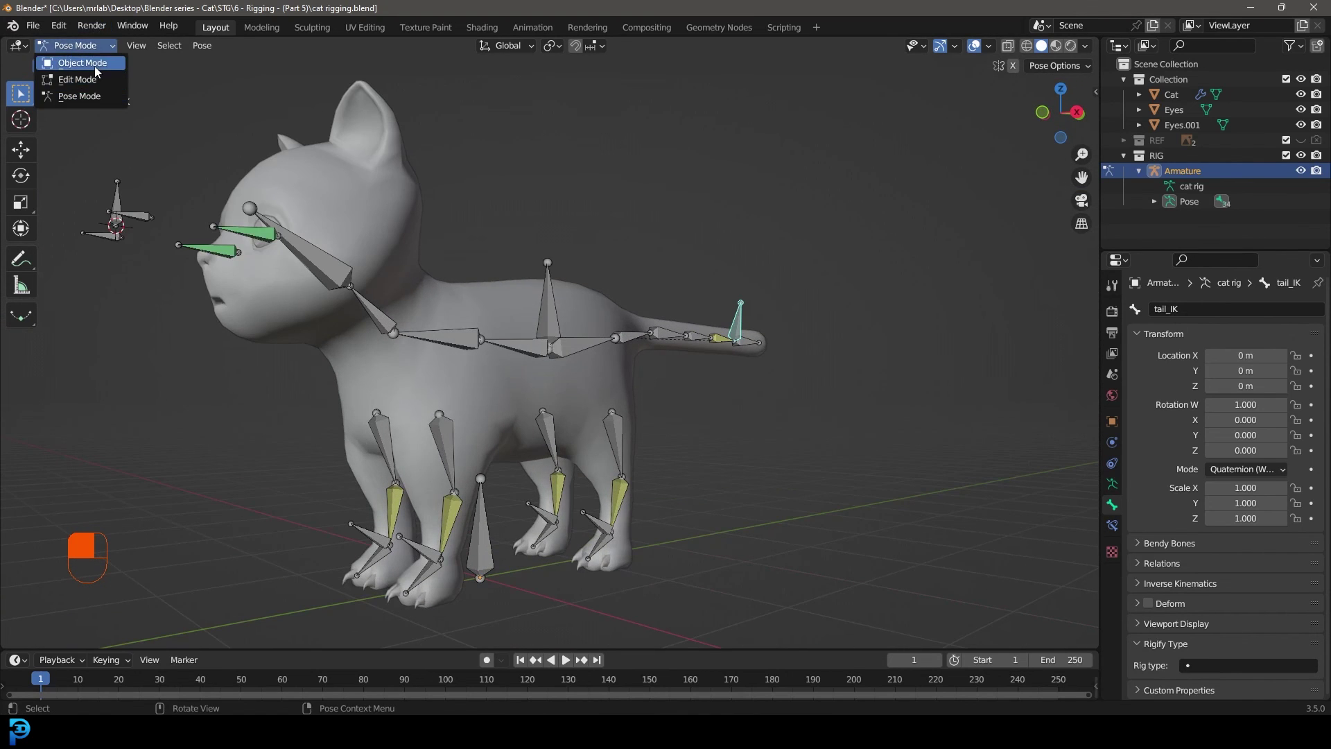
# Step: Show the striped textured cat in Material Preview and save the cat rigging file
pyautogui.press('alt+a')
pyautogui.press('ctrl+s')
pyautogui.press('ctrl+s')
pyautogui.press('ctrl+s')
pyautogui.press('ctrl+s')
pyautogui.press('z')
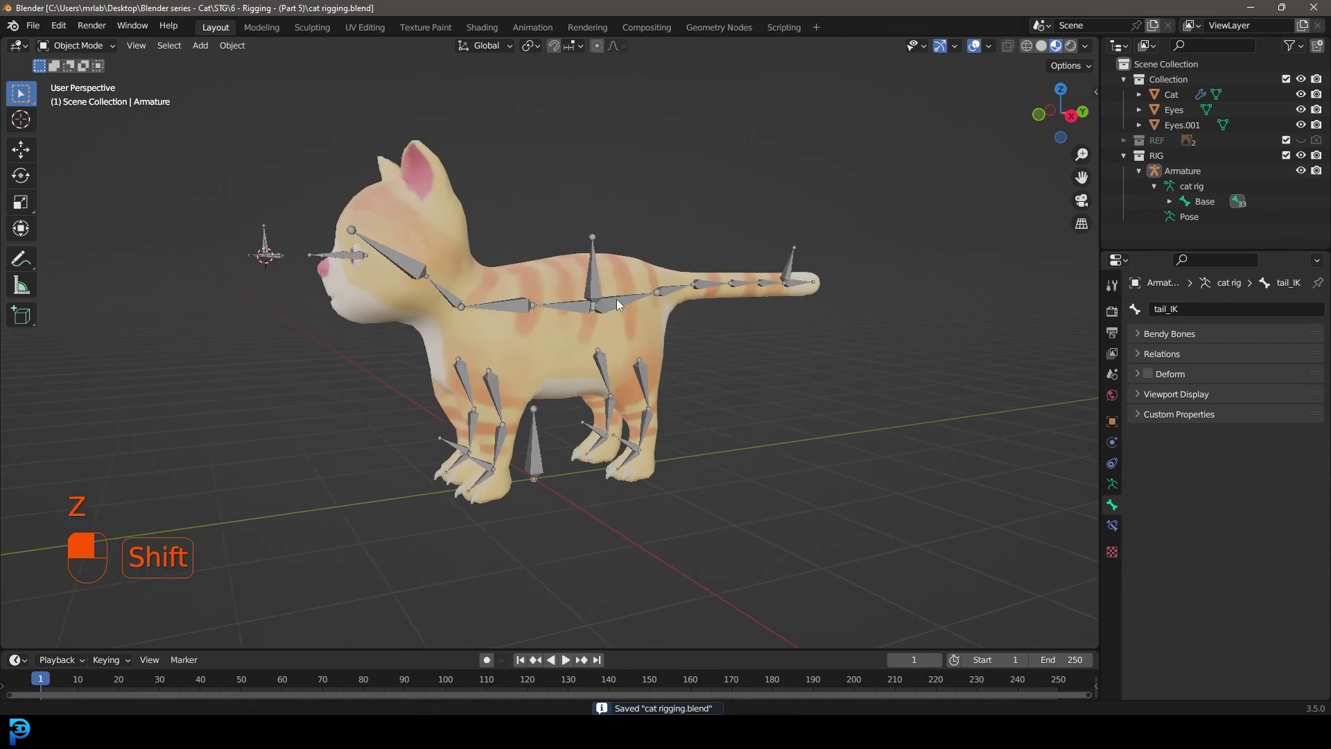
pyautogui.press('ctrl+s')
pyautogui.press('ctrl+s')
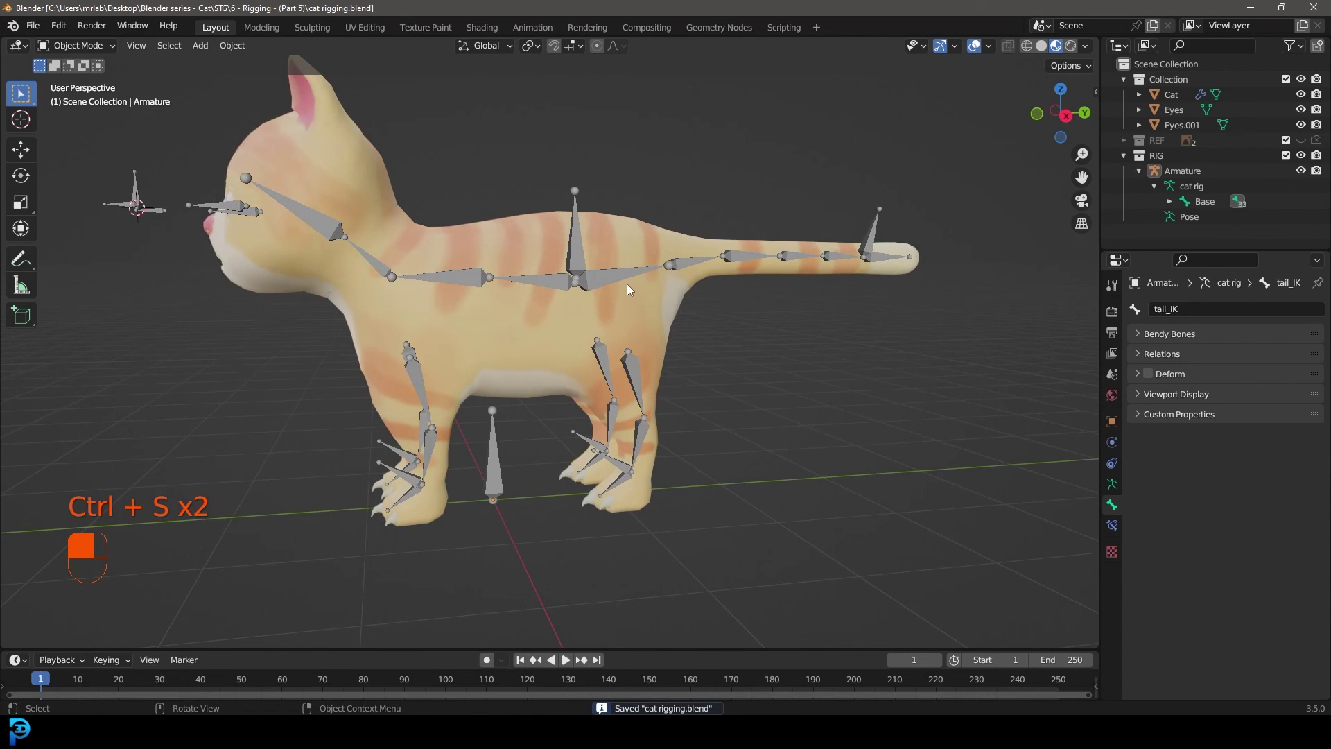